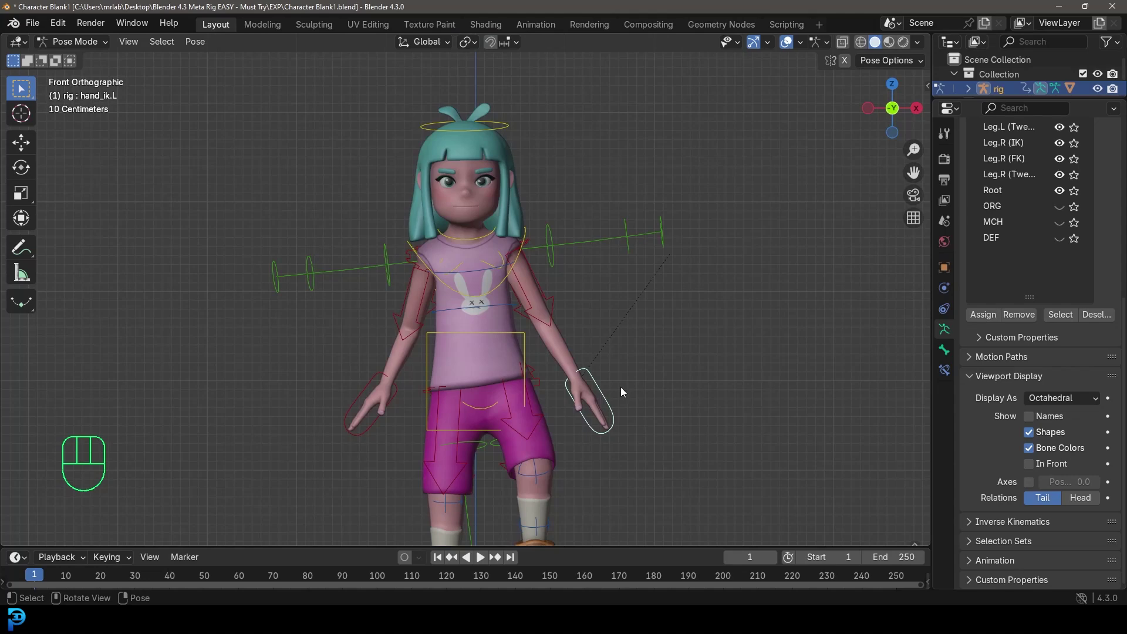
- Move and rotate the left hand IK control so the hand rests on her belly
drag(677, 300, 605, 334)
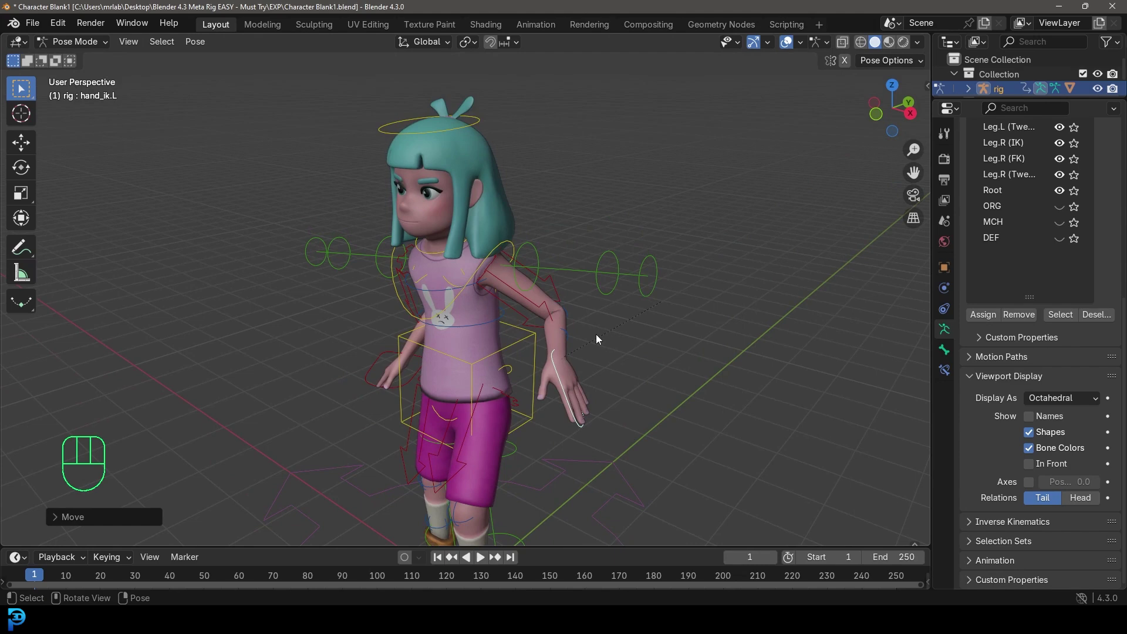
drag(590, 334, 554, 348)
key(g)
key(r)
drag(402, 426, 437, 409)
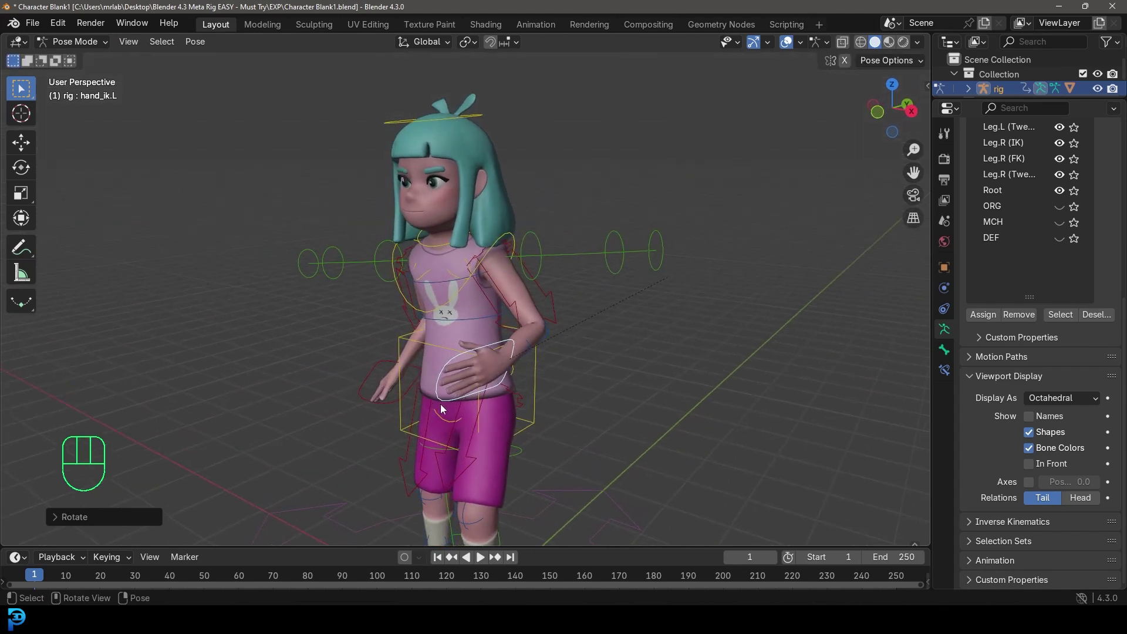
drag(404, 327, 475, 339)
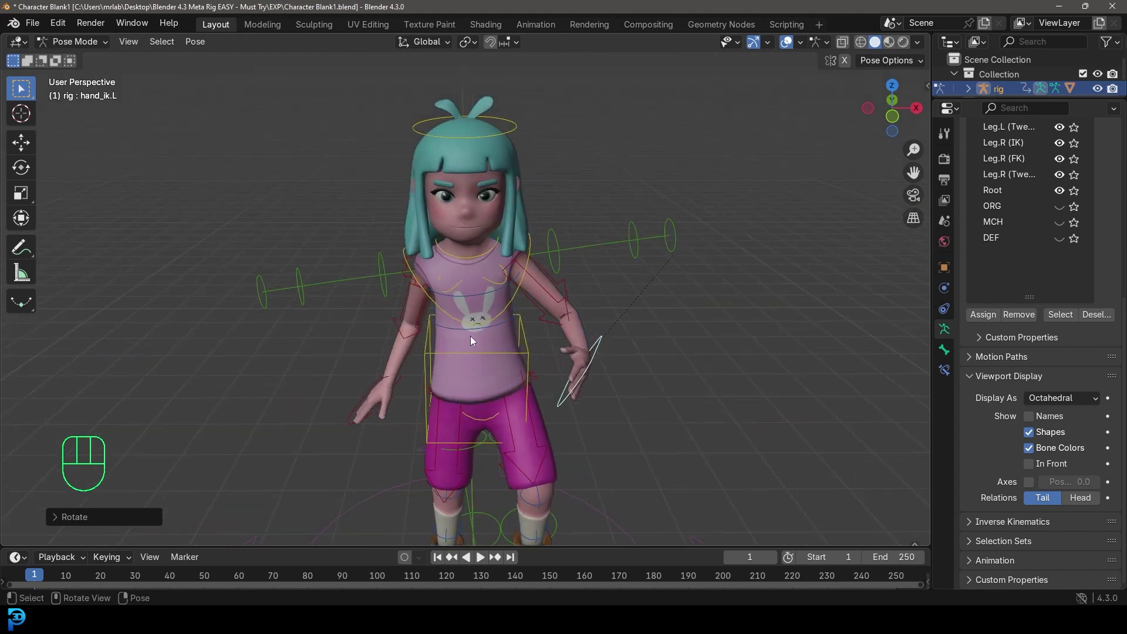
drag(490, 359, 484, 331)
- Move the right hand IK control forward and rotate it, bending the arm
click(575, 154)
drag(574, 183, 574, 219)
middle_click(567, 259)
middle_click(620, 220)
key(r)
click(311, 455)
key(g)
key(r)
drag(295, 355, 421, 379)
key(g)
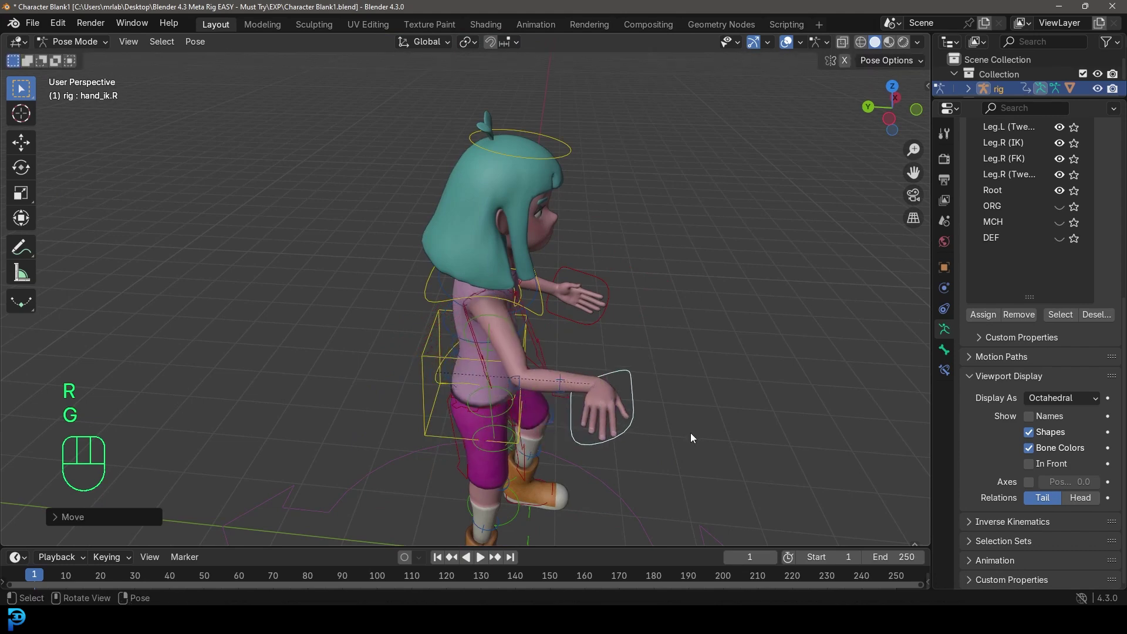
drag(645, 436, 661, 483)
key(r)
- Check the chest and face up close, then lower the torso control into a crouch
drag(639, 390, 517, 333)
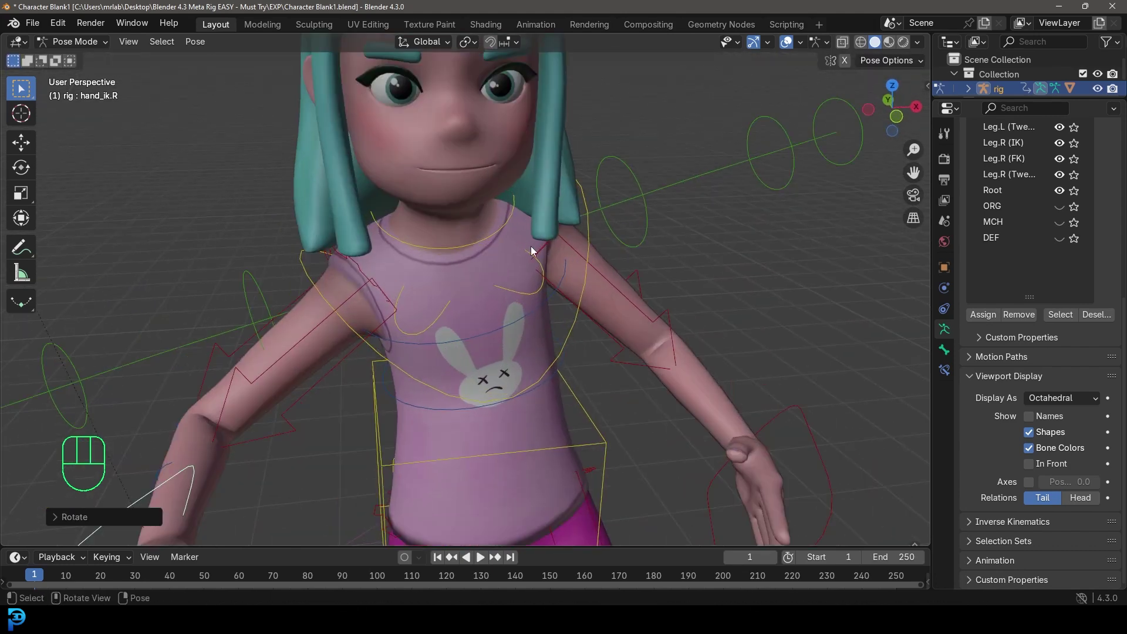
drag(611, 357, 596, 300)
drag(581, 302, 559, 313)
click(474, 280)
drag(466, 291, 494, 305)
key(g)
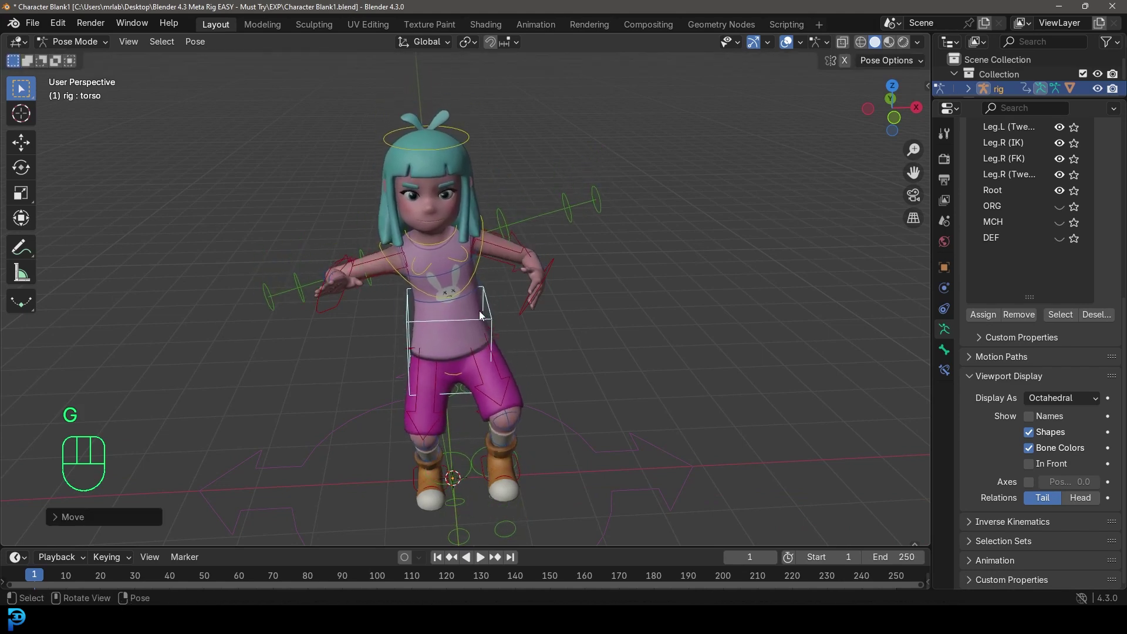
click(489, 246)
middle_click(489, 242)
- Rotate the chest bone to the side and tilt the head bone
key(r)
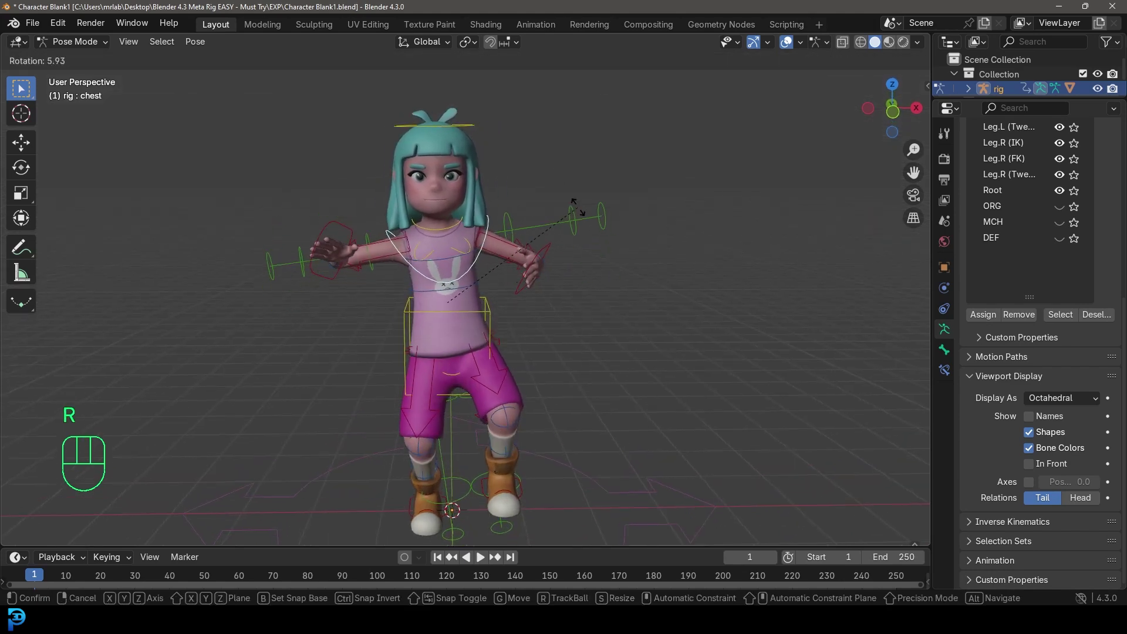
drag(566, 178, 445, 177)
key(r)
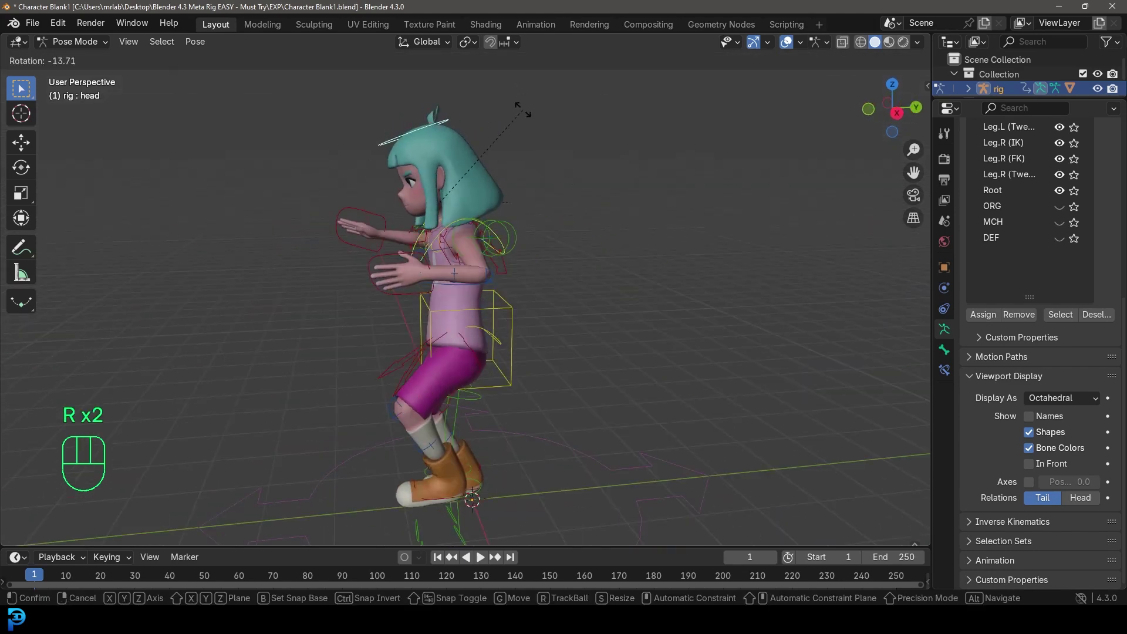
drag(421, 193, 532, 192)
key(r)
middle_click(491, 223)
key(r)
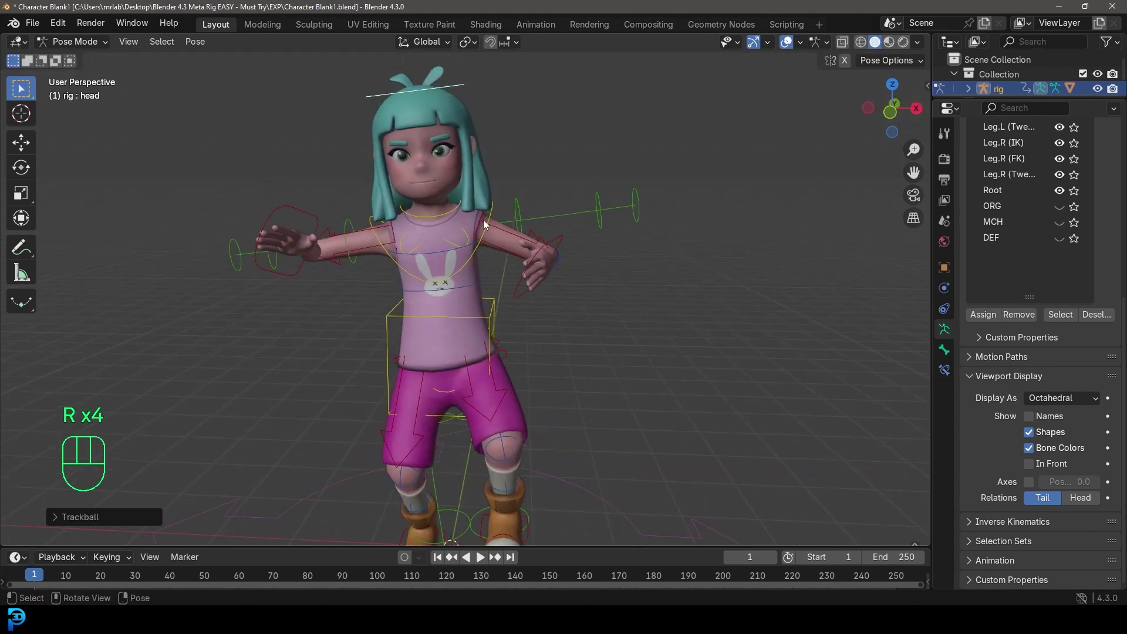
- Select the unrigged Ch46 character mesh and view it straight from the front
drag(434, 277, 453, 281)
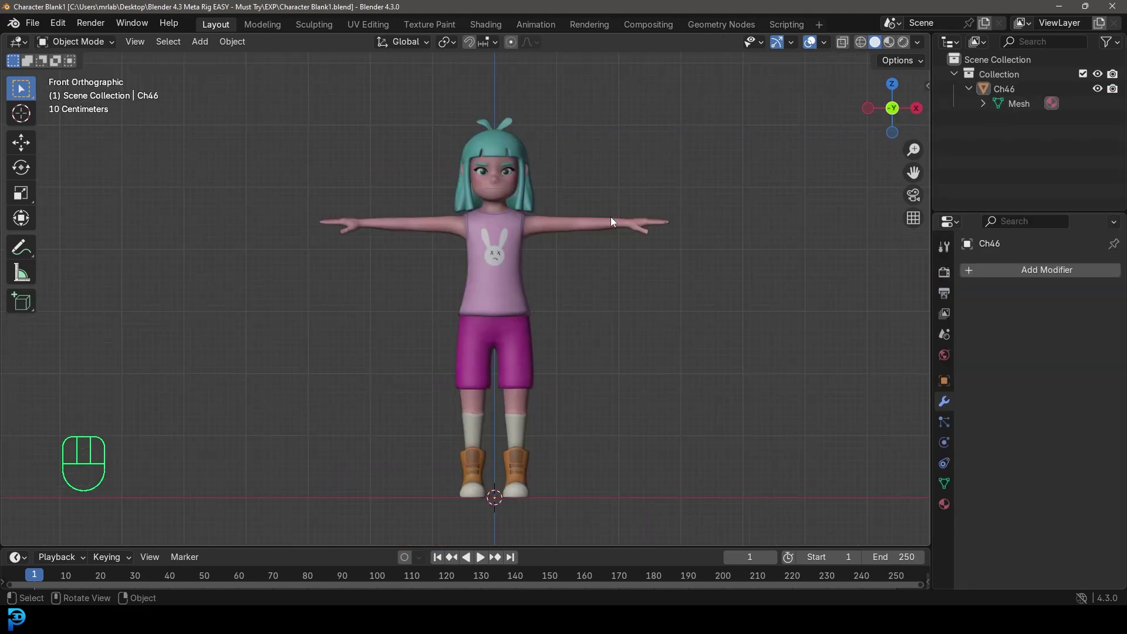
drag(637, 231, 575, 285)
drag(358, 167, 407, 153)
click(737, 185)
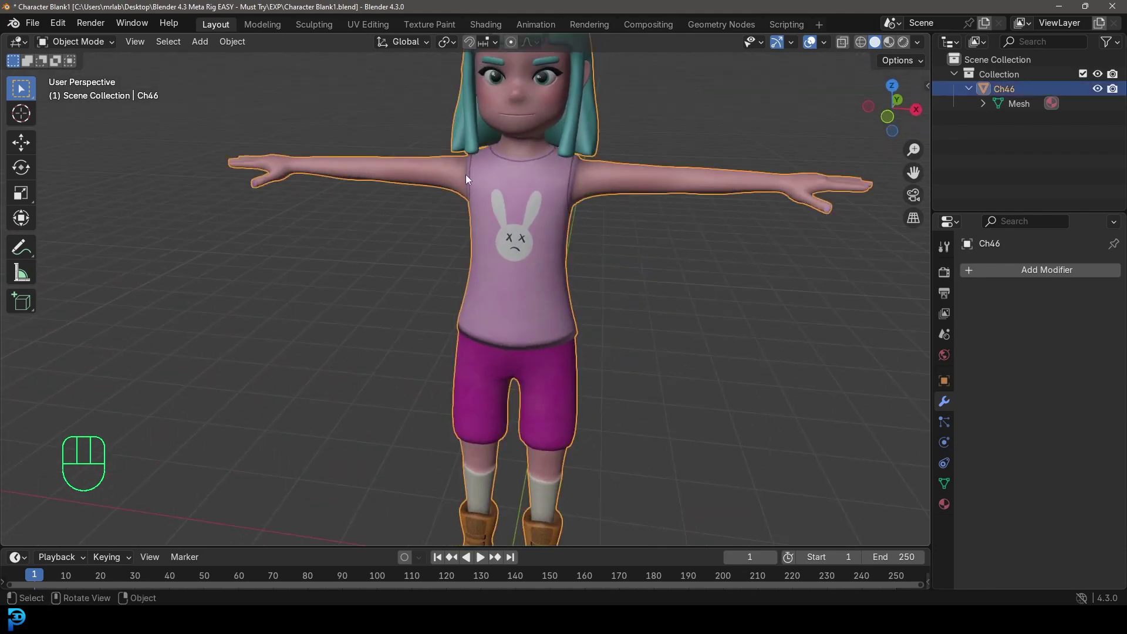
key(KP_1)
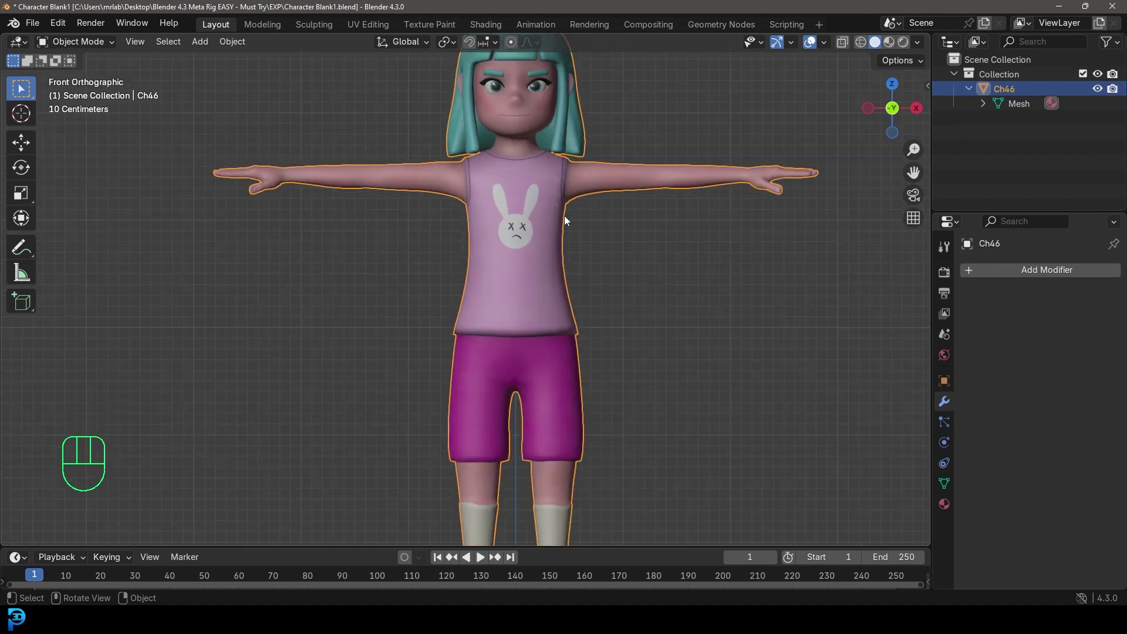
- Bring up the Rigify meta-rig list and frame the whole T-posed character in front view
middle_click(618, 242)
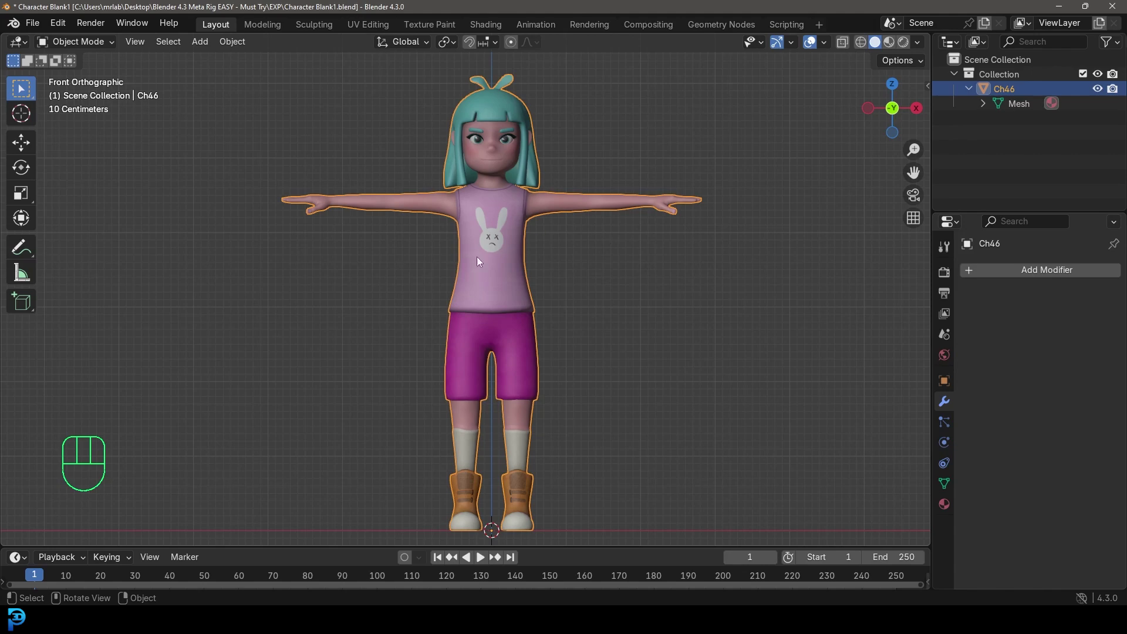
middle_click(507, 306)
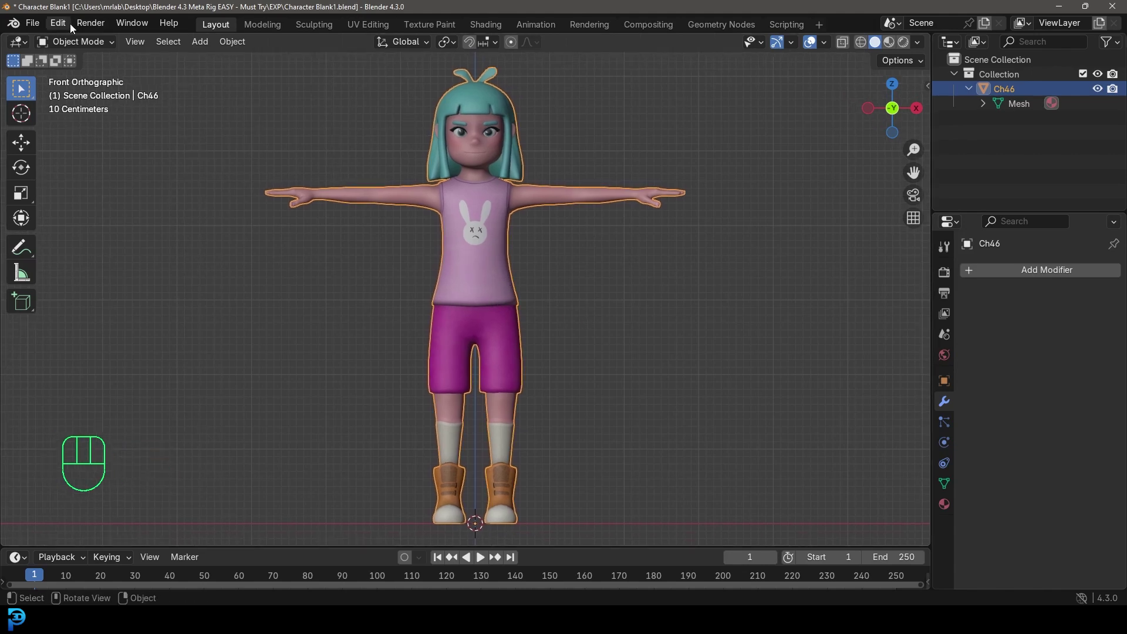
drag(64, 25, 89, 217)
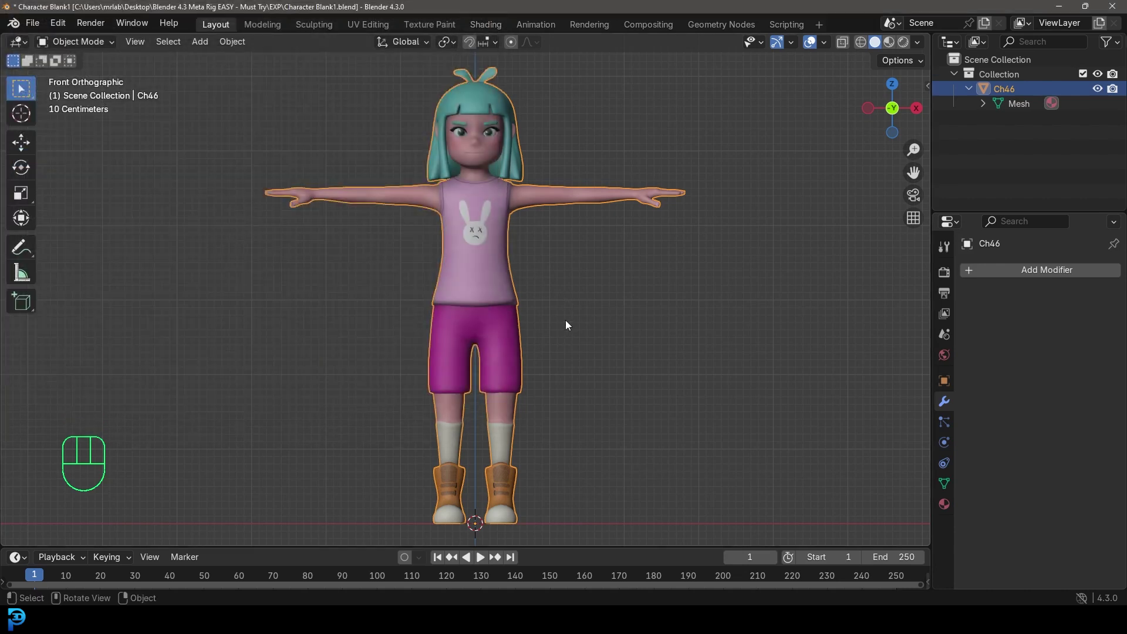
drag(517, 341, 534, 350)
key(KP_1)
drag(613, 420, 532, 364)
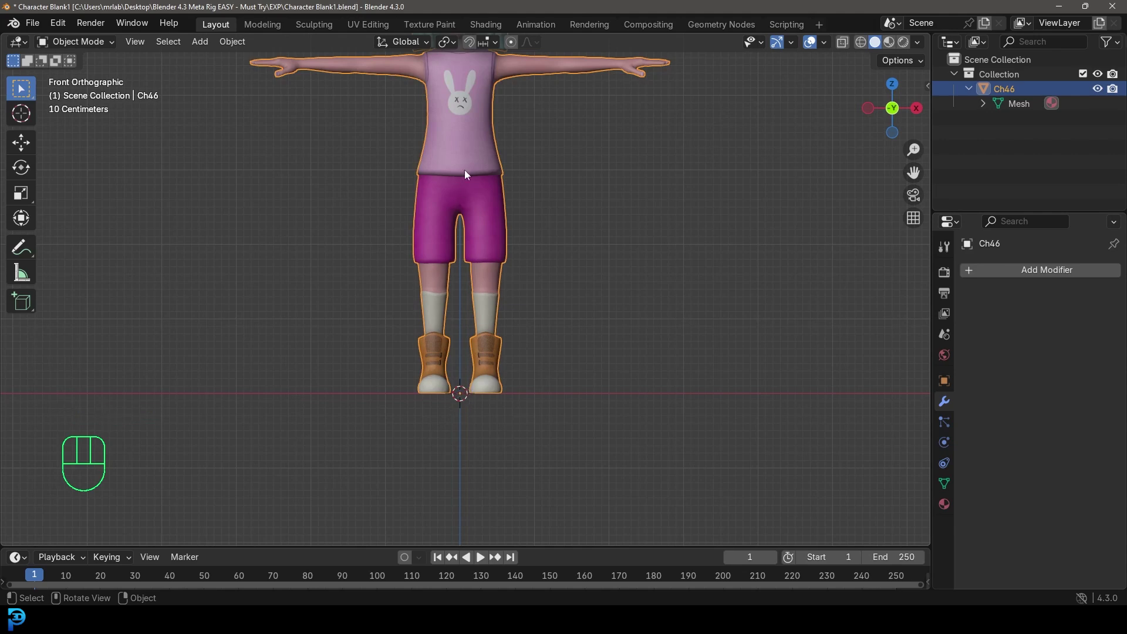
drag(477, 311, 492, 401)
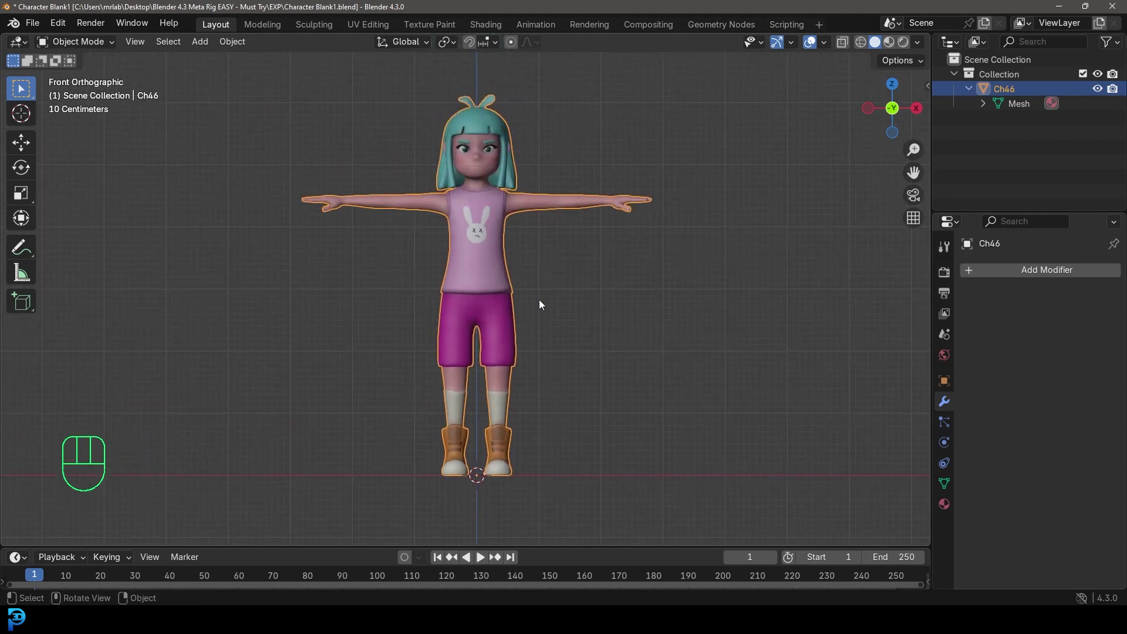
- Add a Human meta-rig at the character's feet and select it ready to scale up
key(shift+a)
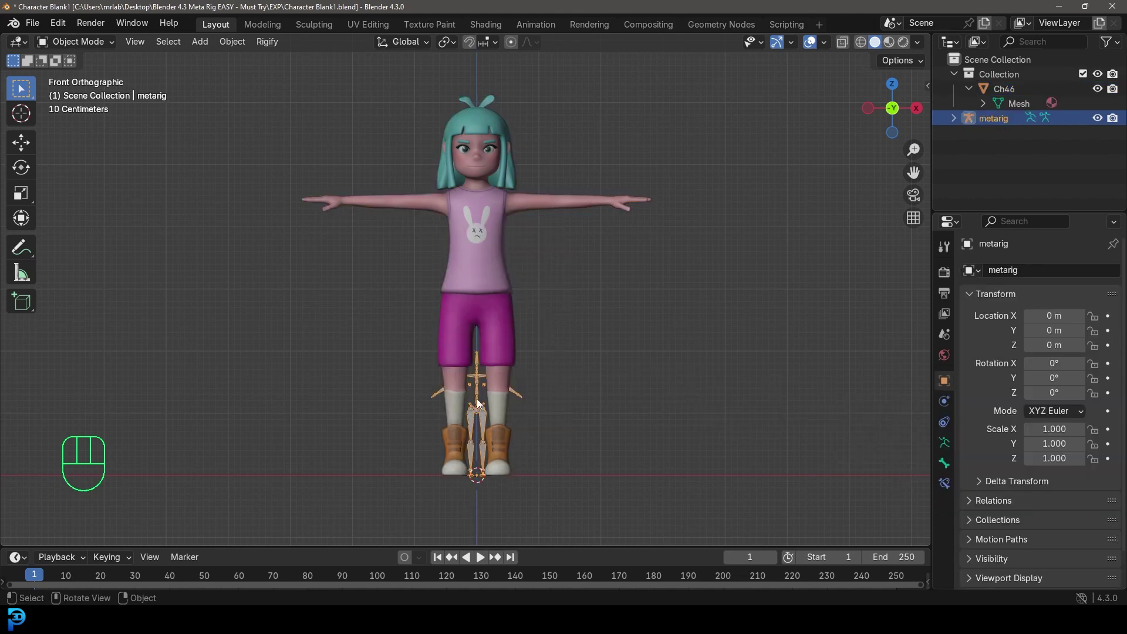
drag(497, 383, 486, 366)
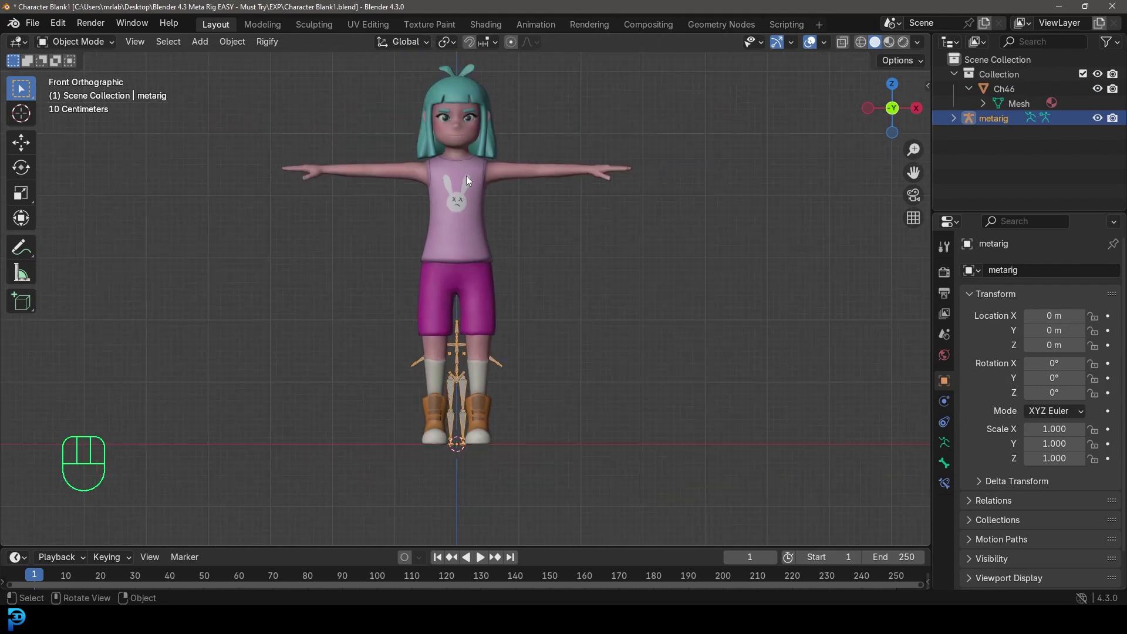
drag(478, 171, 480, 170)
key(s)
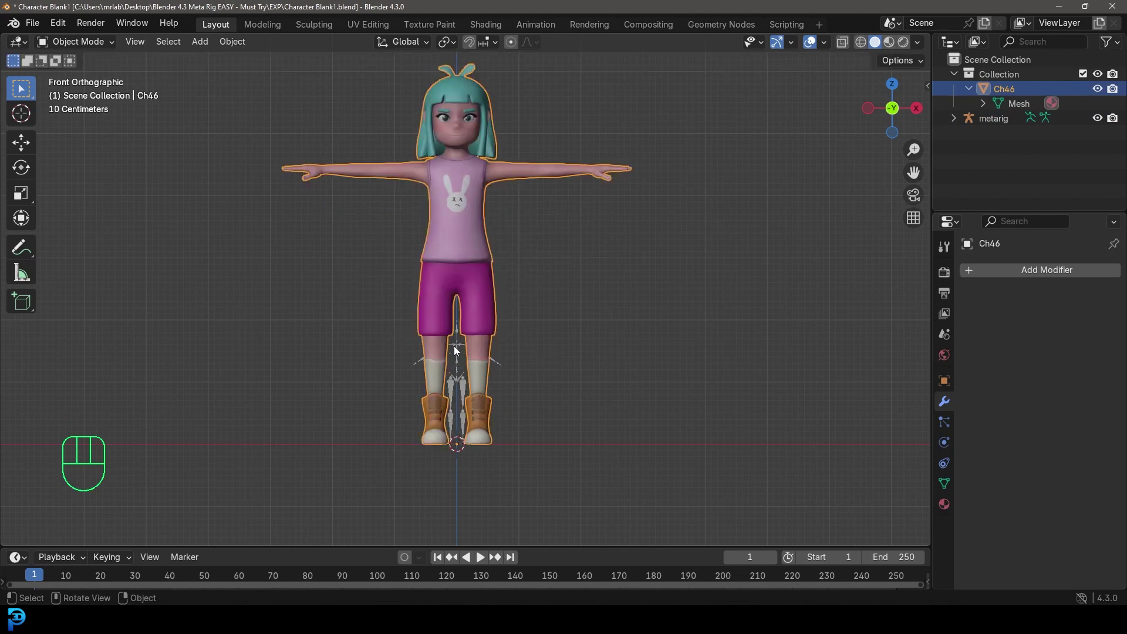
click(460, 348)
- Scale the metarig to about 2.76 to fit her body, then apply the scale so it reads 1.000
key(s)
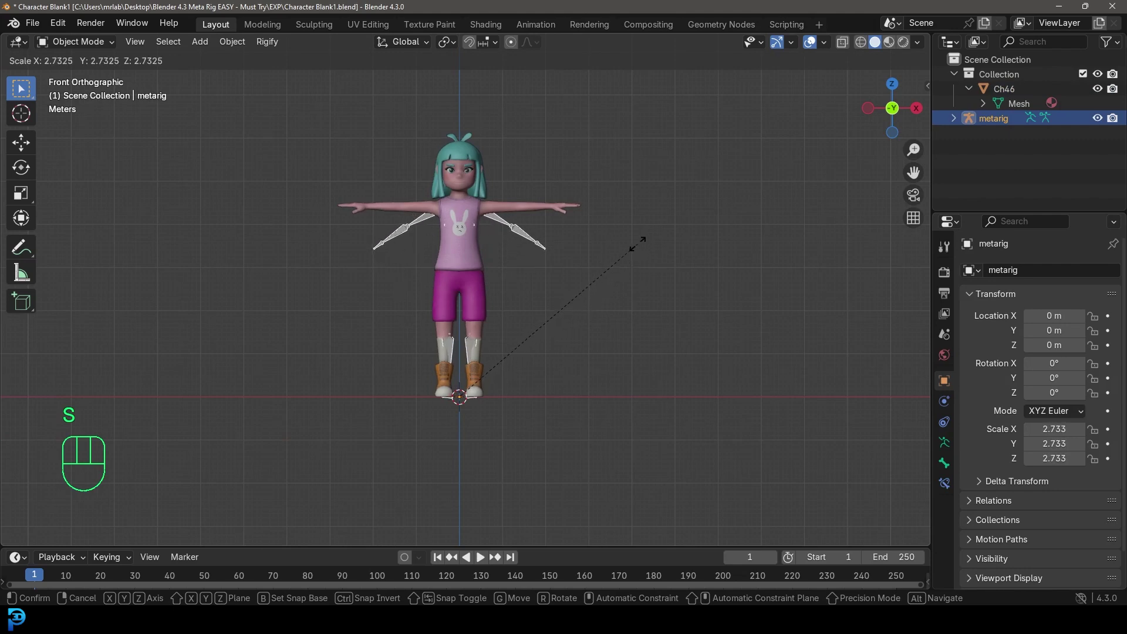
click(846, 47)
drag(516, 268, 498, 372)
drag(426, 407, 462, 341)
key(s)
key(s)
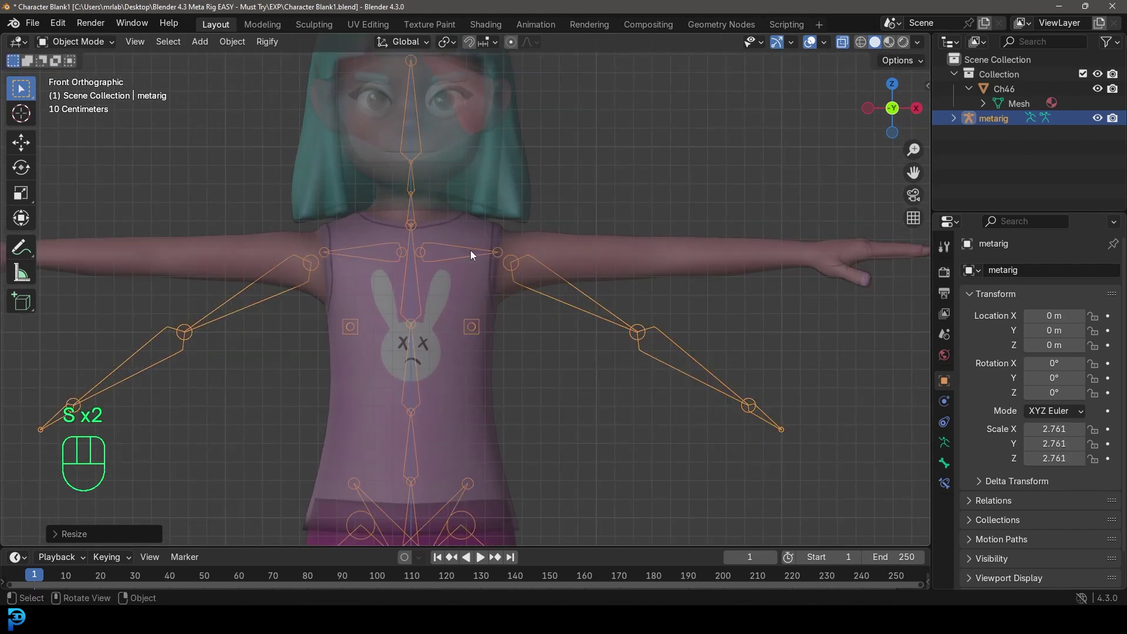
click(846, 47)
drag(539, 393, 562, 298)
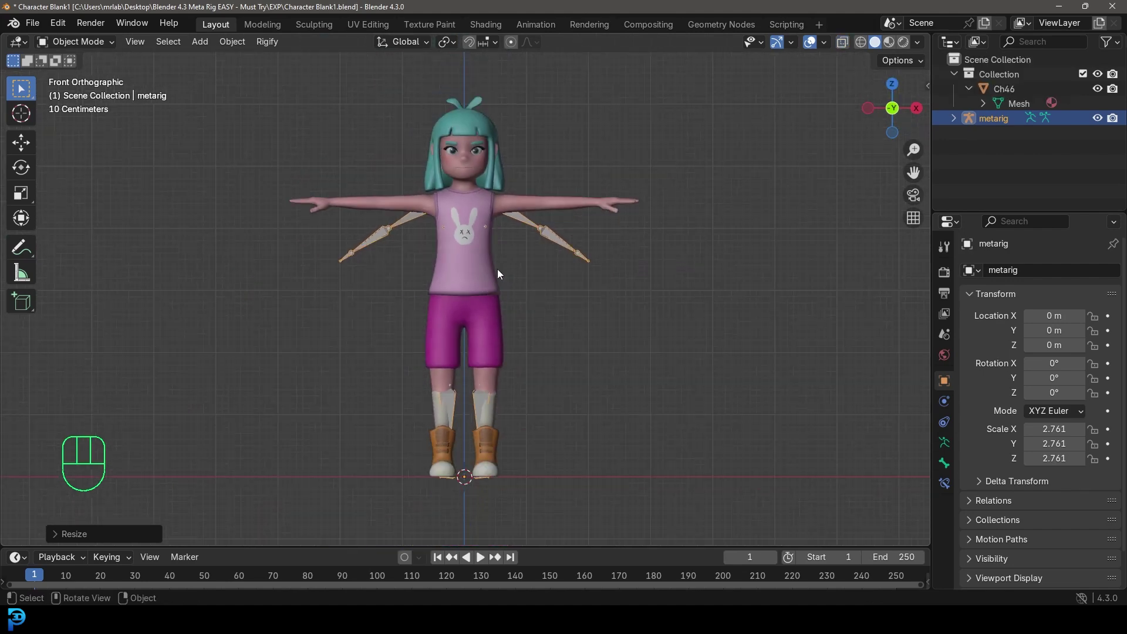
key(ctrl+a)
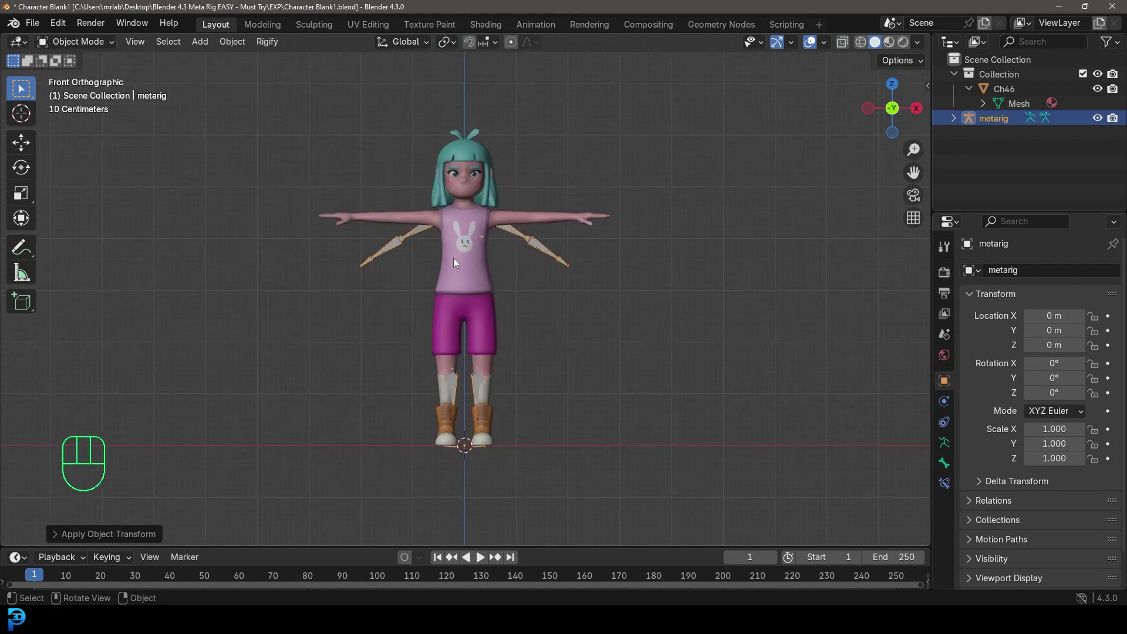
- Set the armature's Viewport Display to In Front and enter Edit Mode on its bones
click(846, 47)
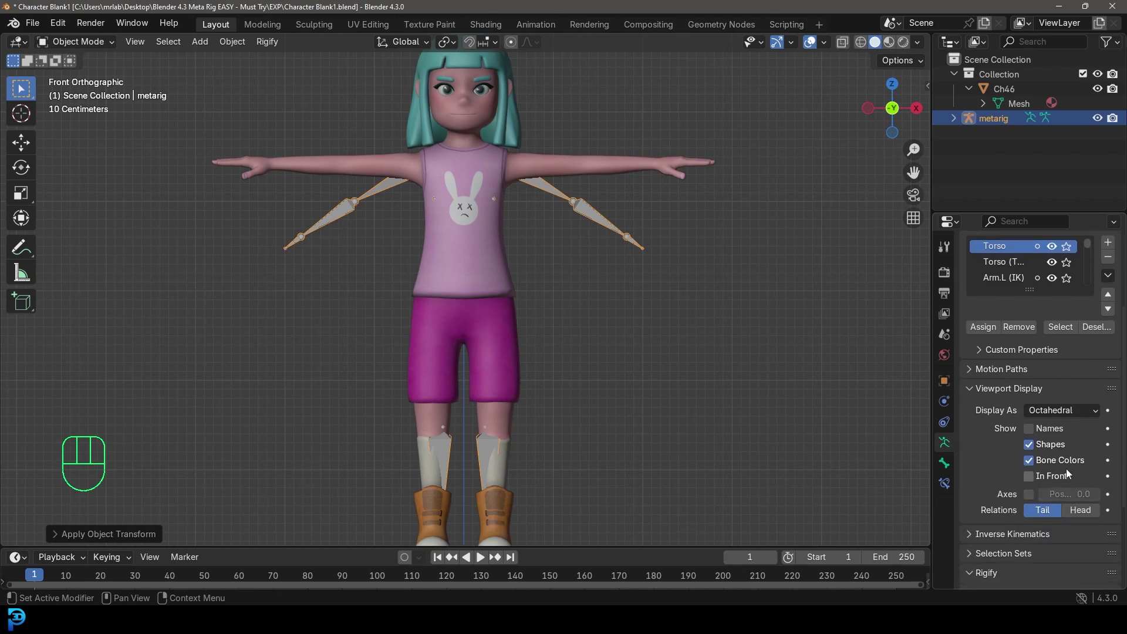
click(1039, 481)
drag(630, 239, 620, 241)
key(KP_1)
click(548, 185)
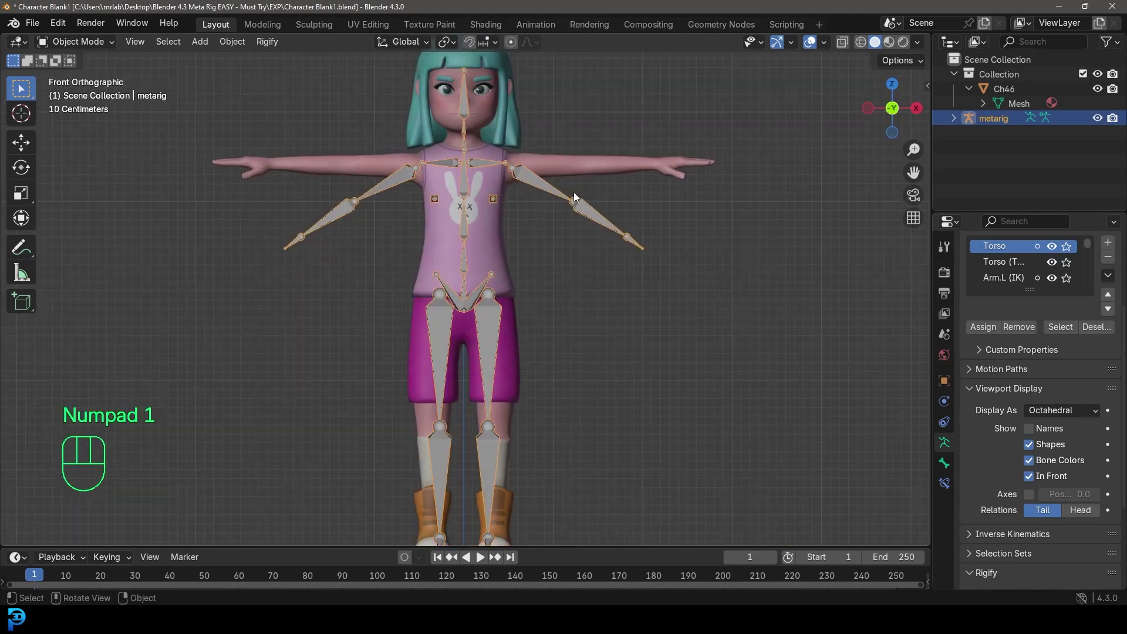
drag(85, 45, 172, 98)
drag(593, 226, 556, 298)
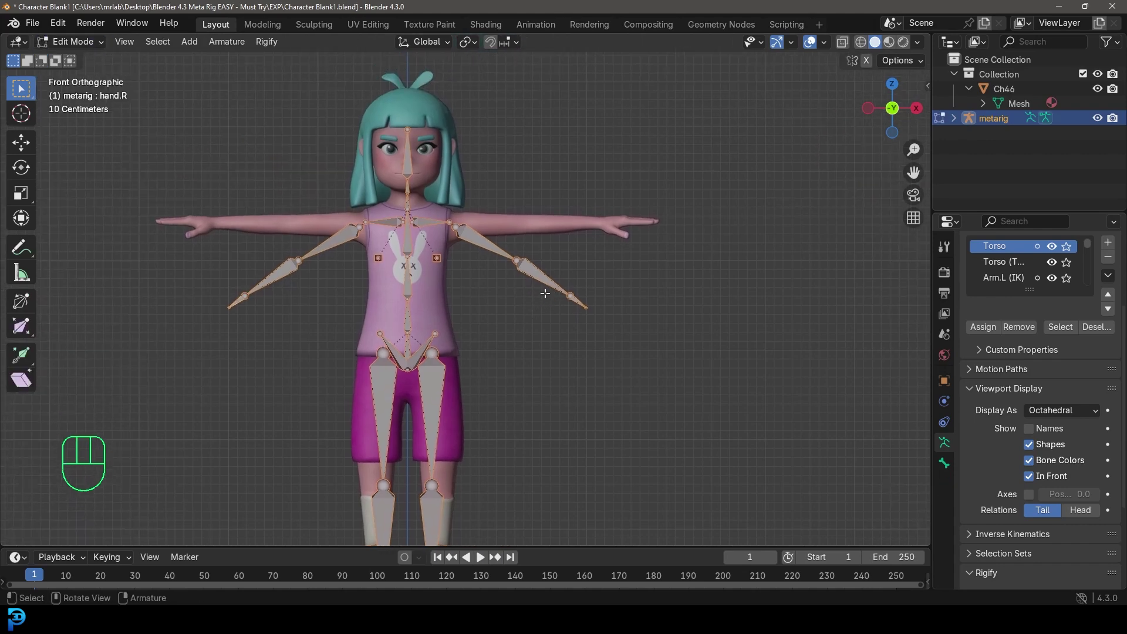
- Place the hand bone along her hand, tip at the middle fingertip and wrist joint on the hand
drag(615, 327, 505, 242)
key(g)
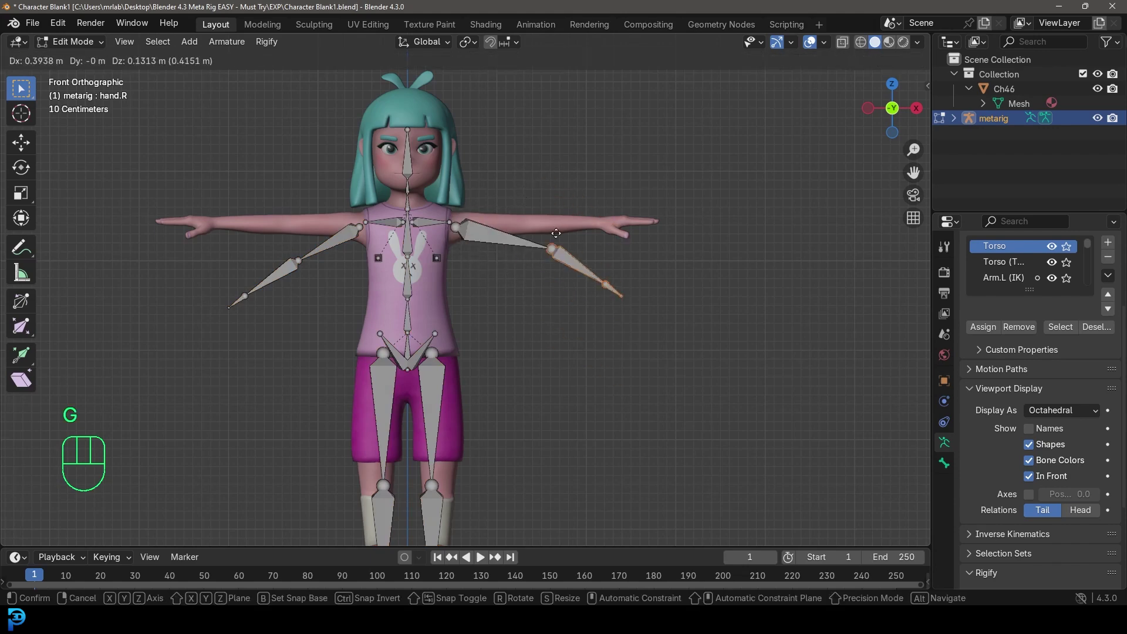
click(872, 66)
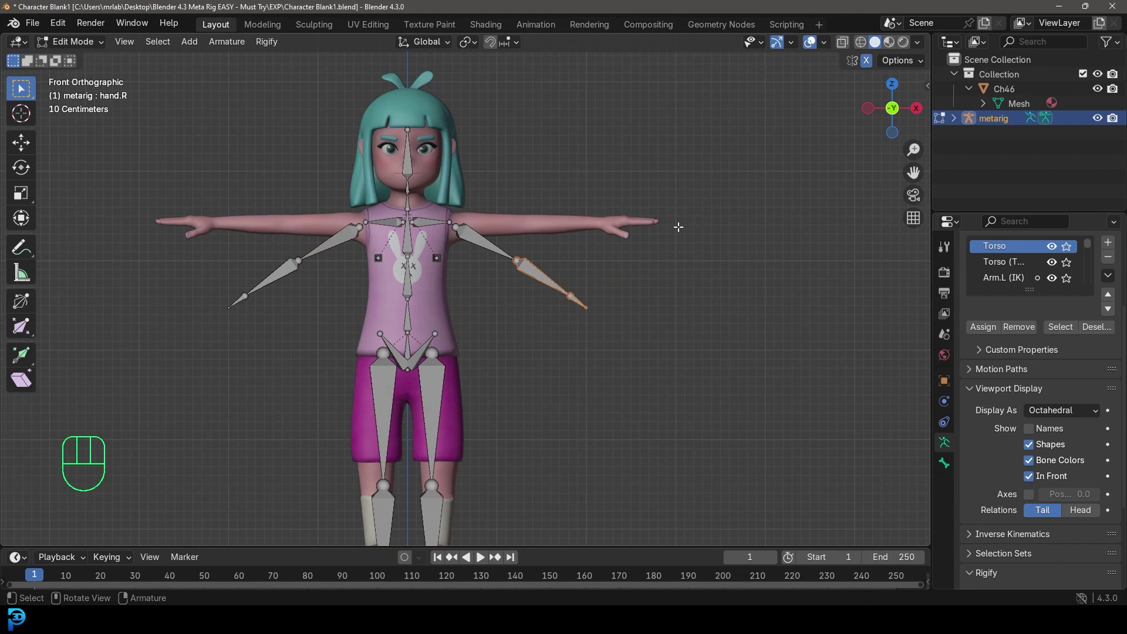
drag(583, 311, 629, 388)
key(g)
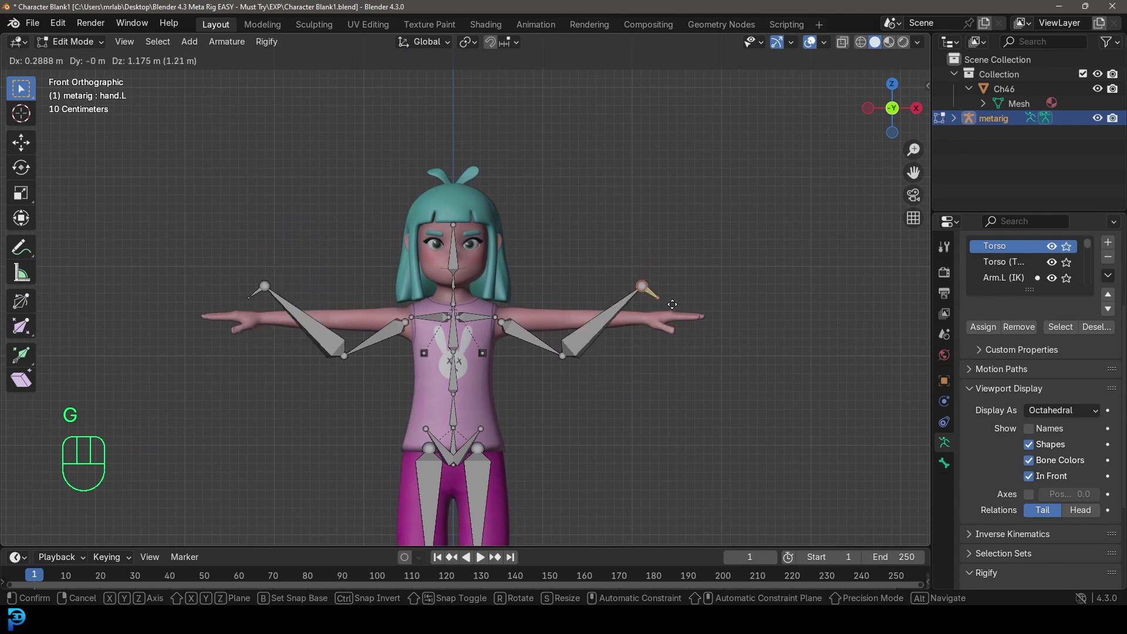
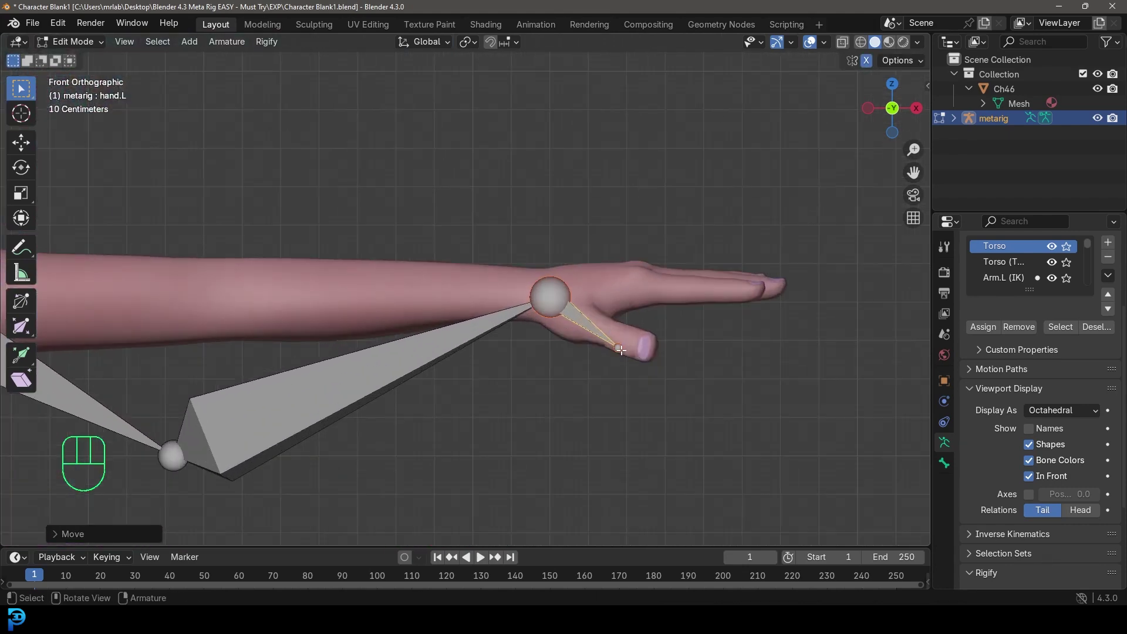
key(g)
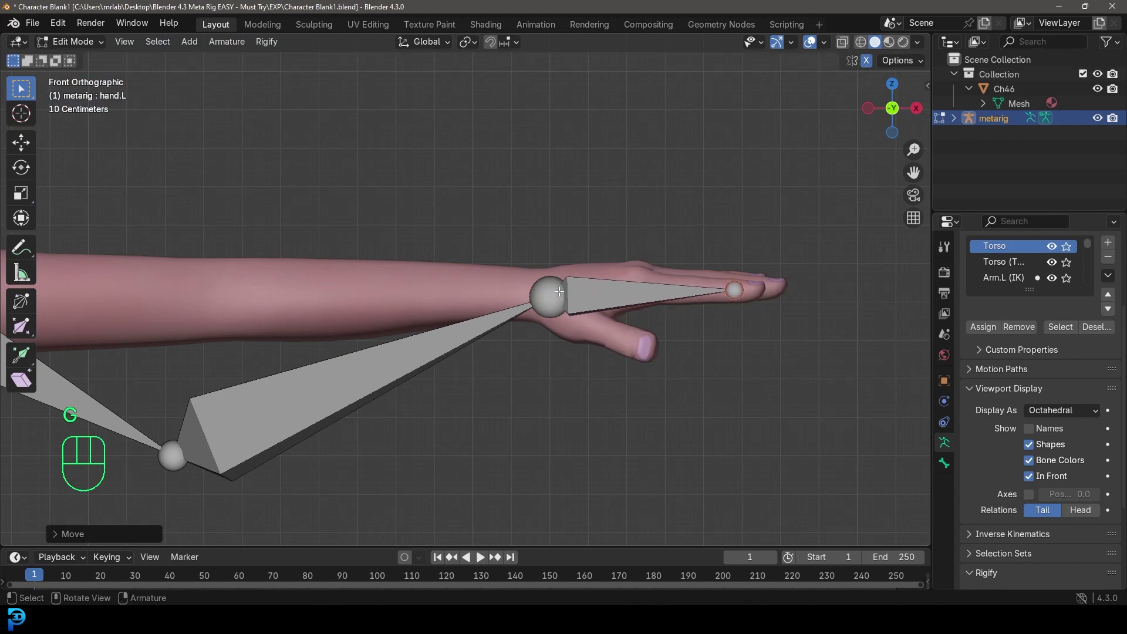
key(g)
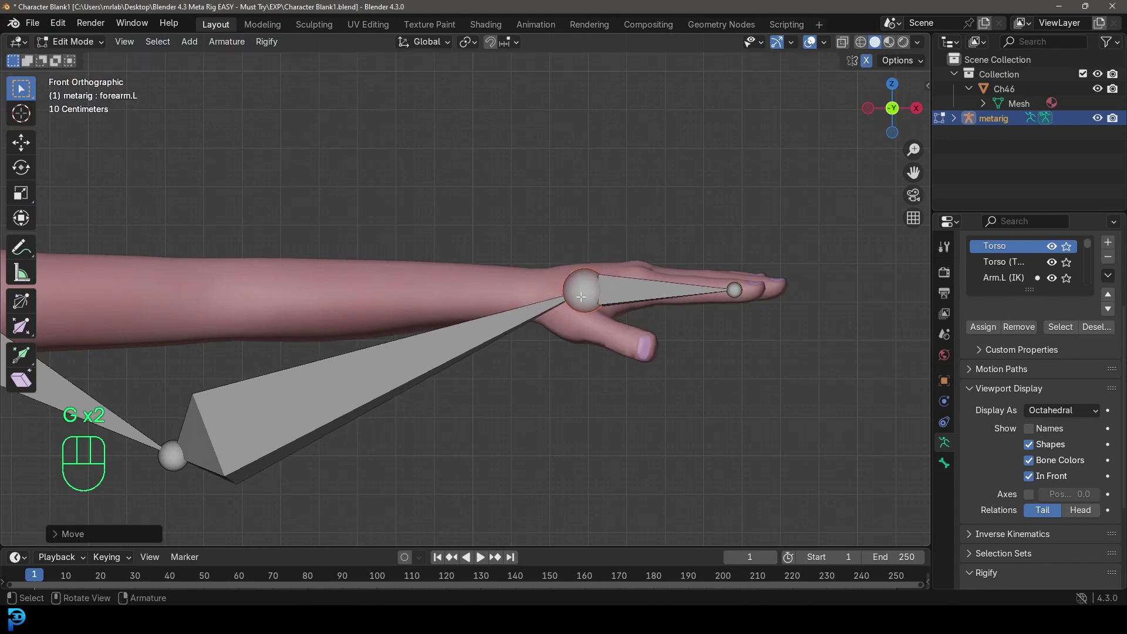
key(g)
- Move the shoulder bone tip and upper arm joint onto her shoulder
middle_click(307, 335)
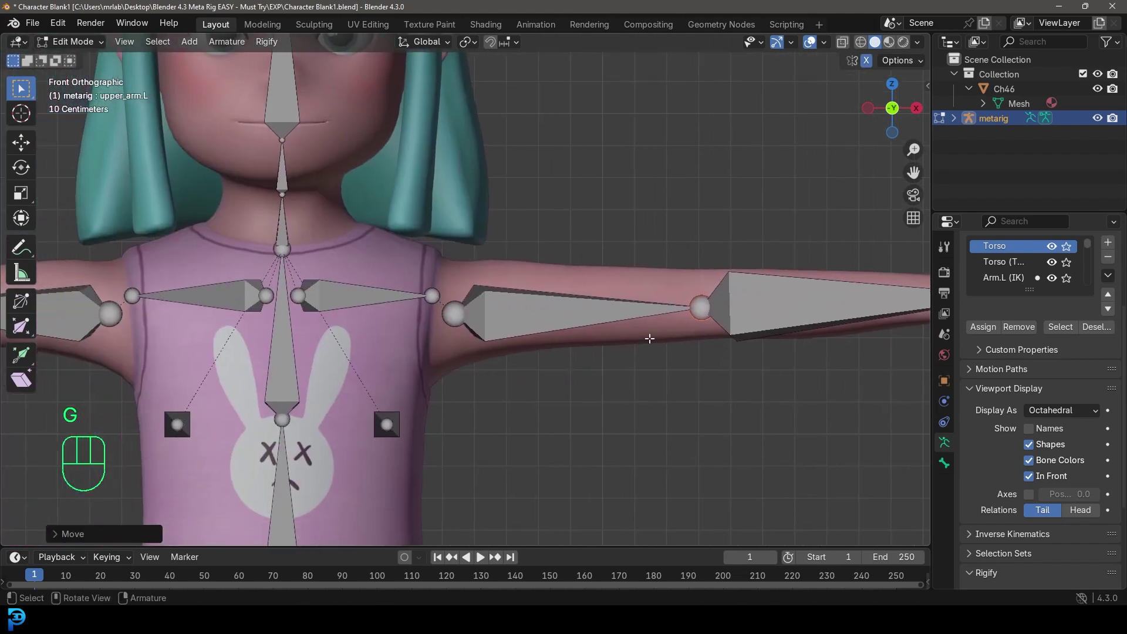
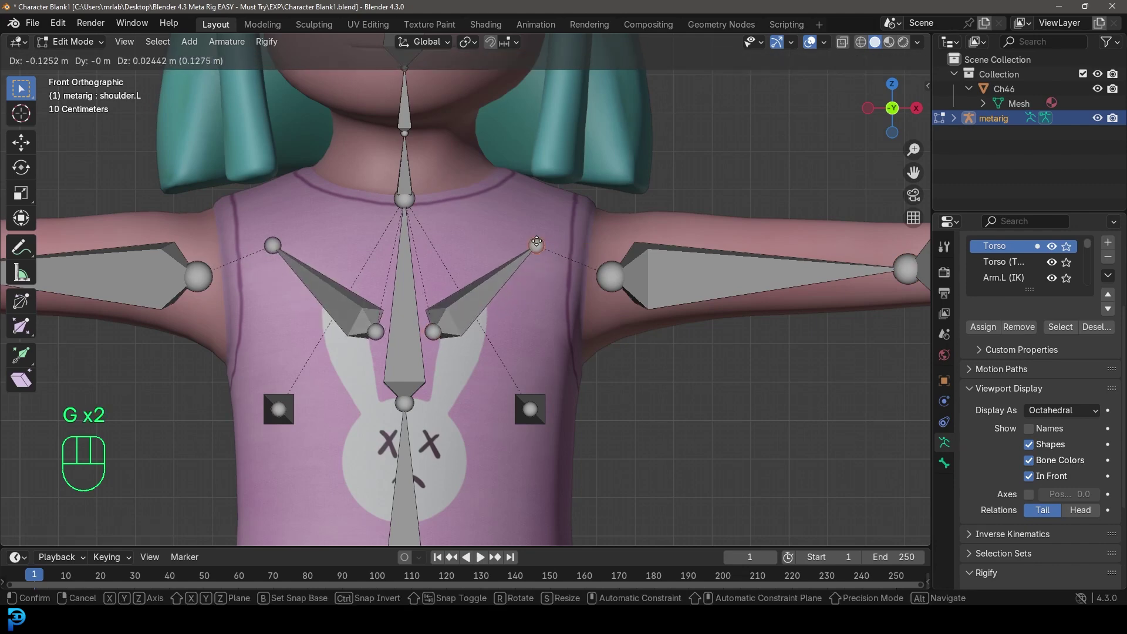
key(g)
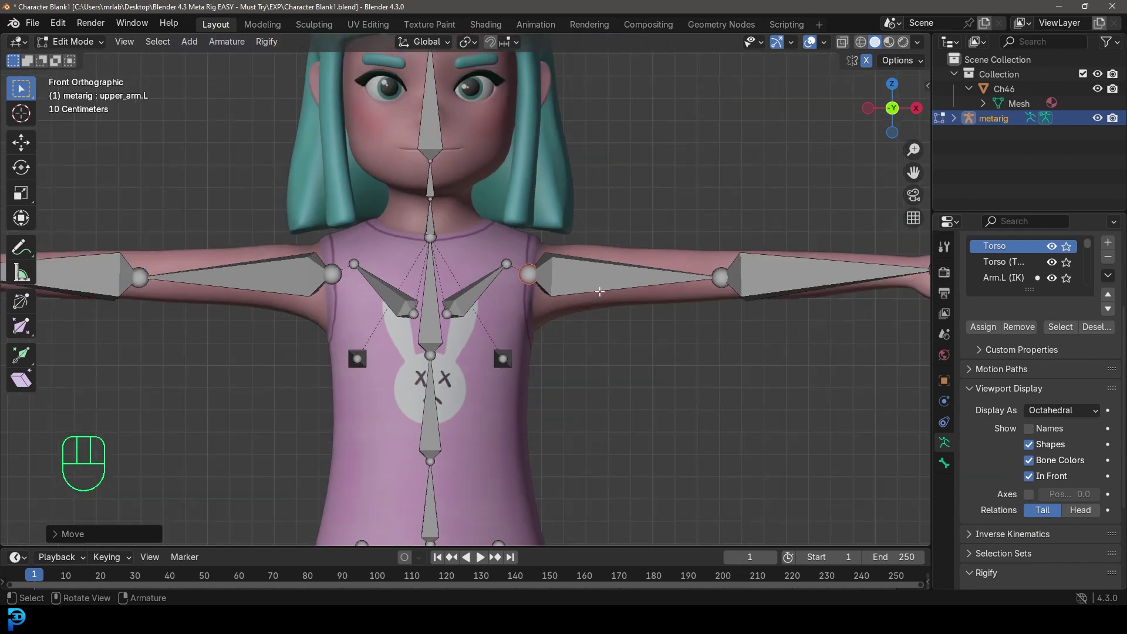
key(g)
key(g)
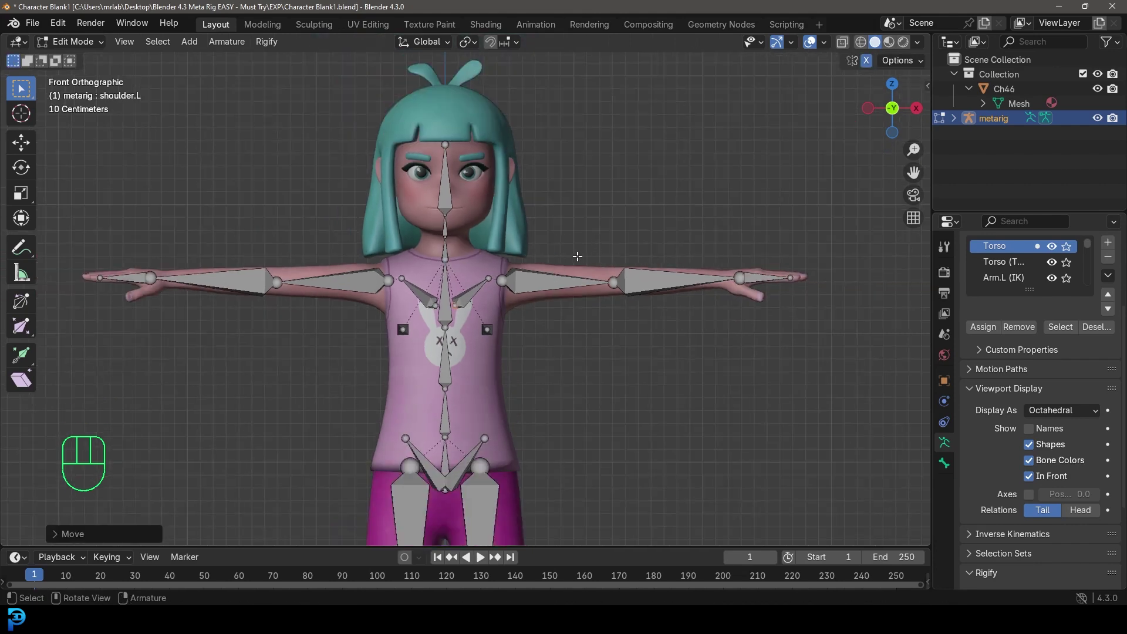
- From top view, move the left elbow joint into the arm and shorten the hand bone inside the palm
key(KP_7)
middle_click(601, 230)
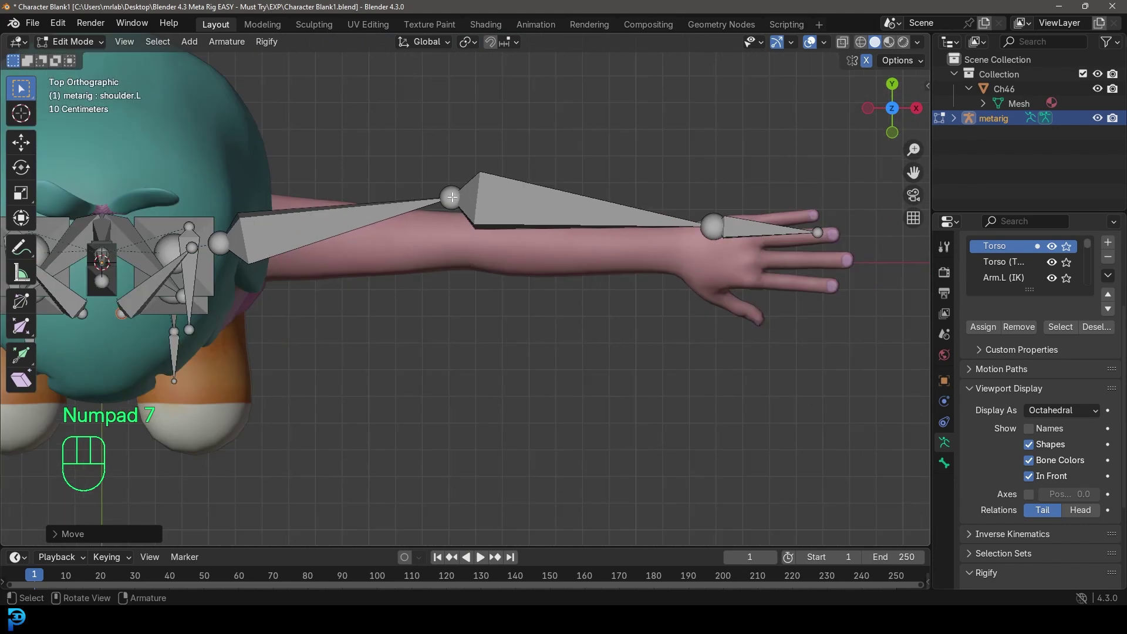
key(g)
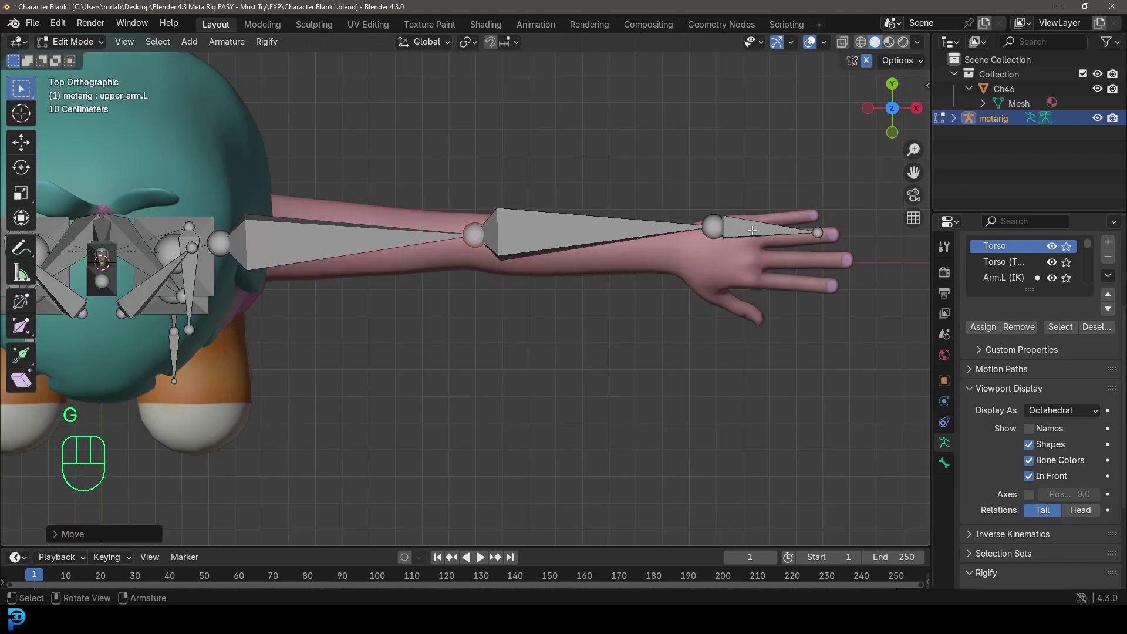
key(g)
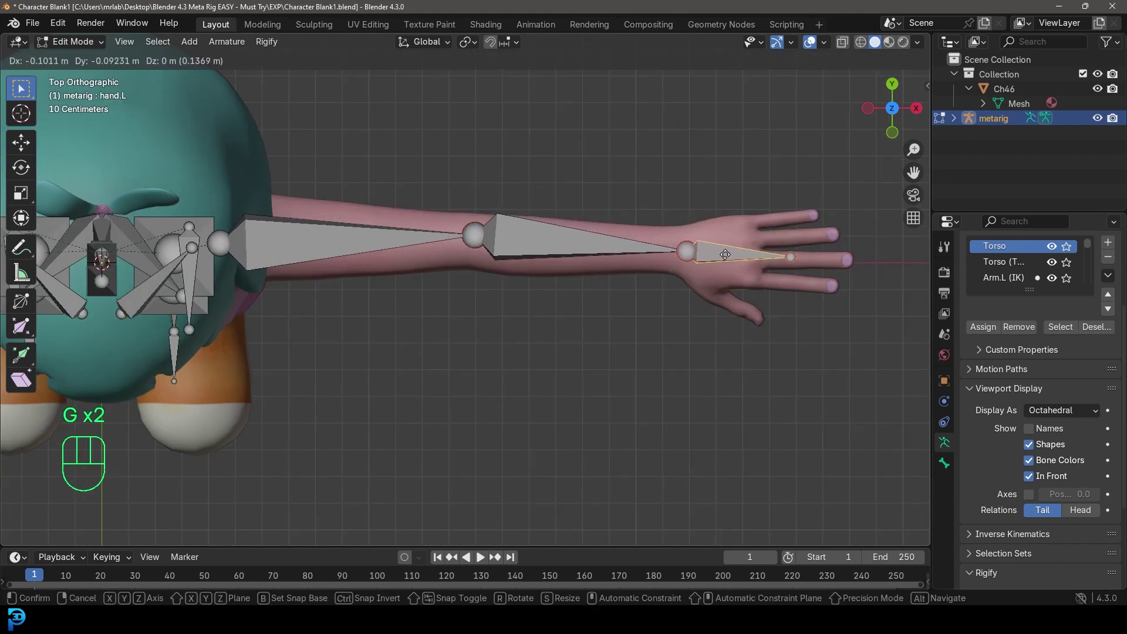
drag(783, 268, 574, 285)
drag(692, 252, 542, 320)
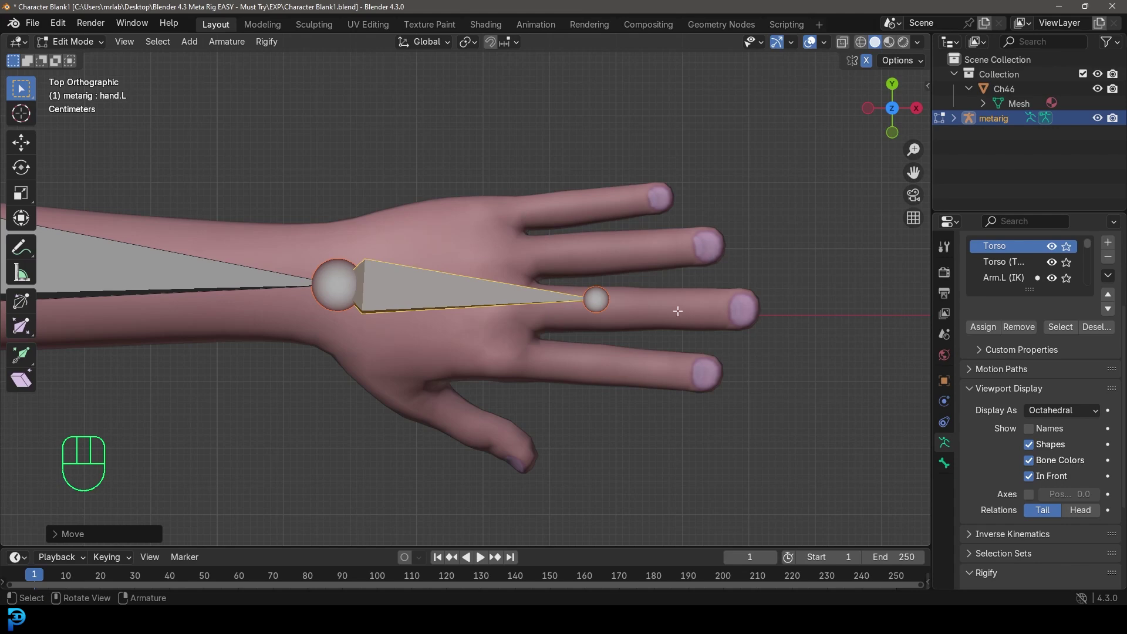
key(g)
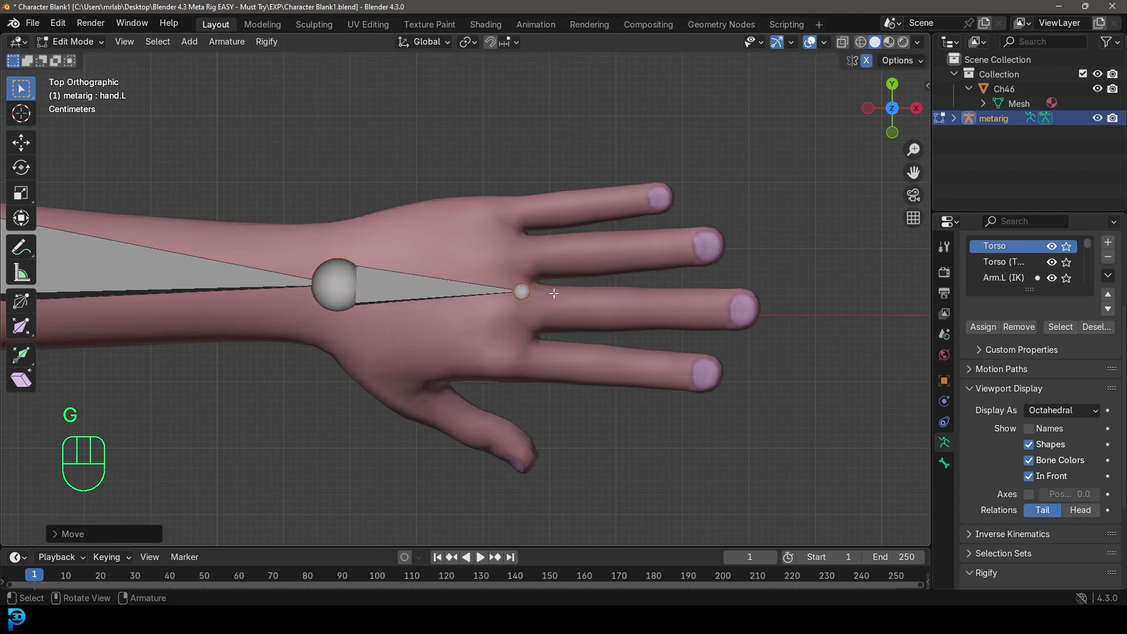
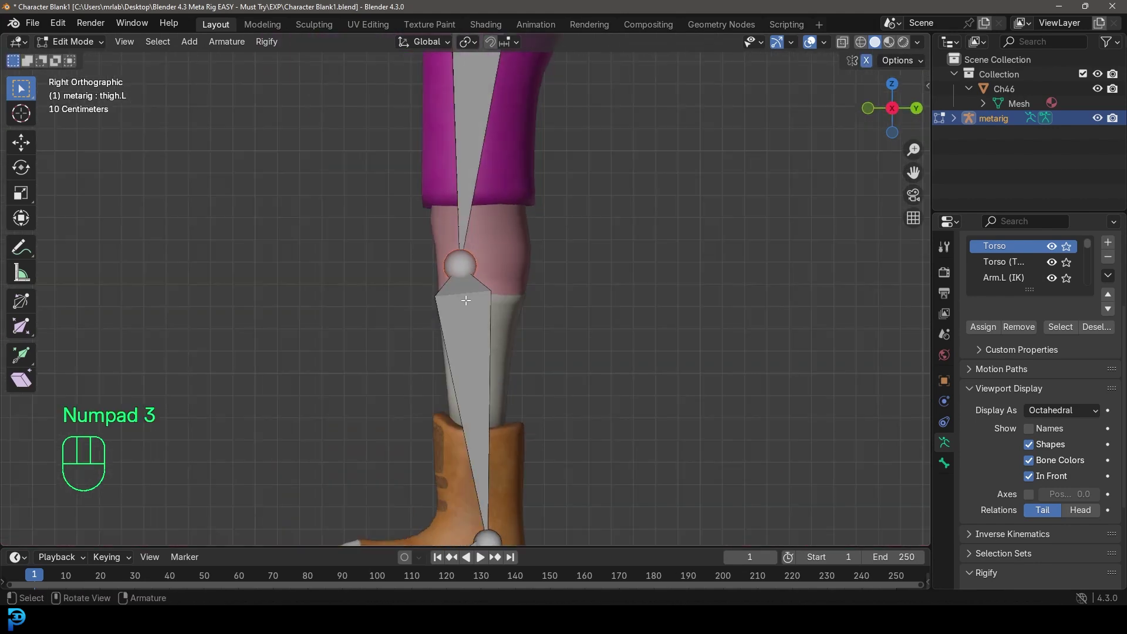
- In side view, move the knee joint inside her leg and close in on the shoe to fit the foot bones
drag(512, 279, 497, 338)
key(g)
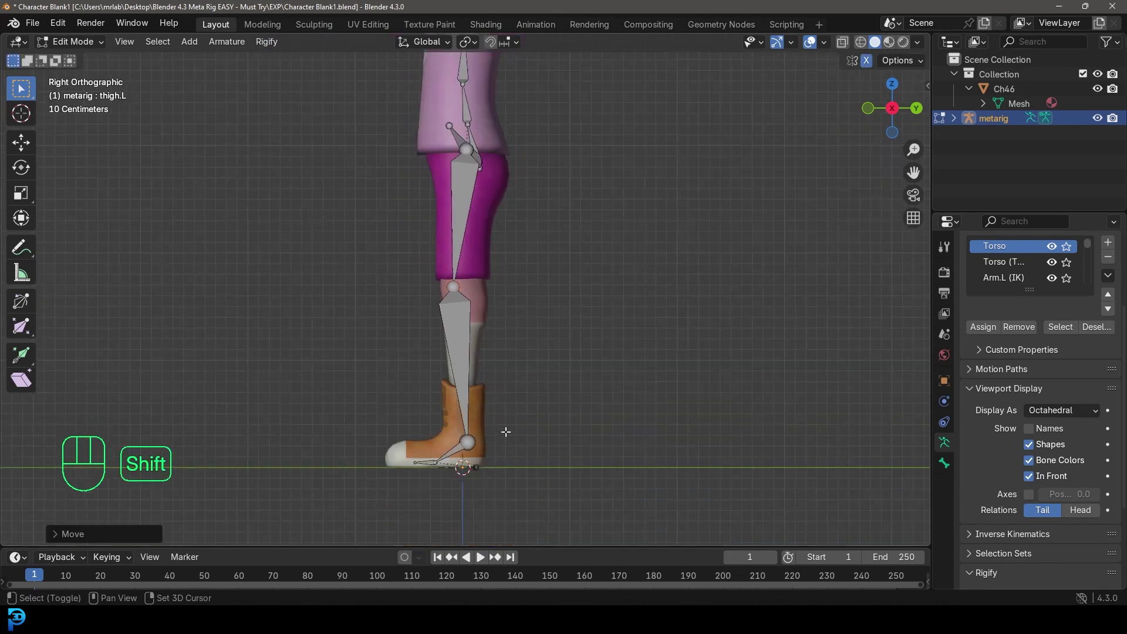
drag(514, 429, 540, 347)
drag(492, 392, 486, 336)
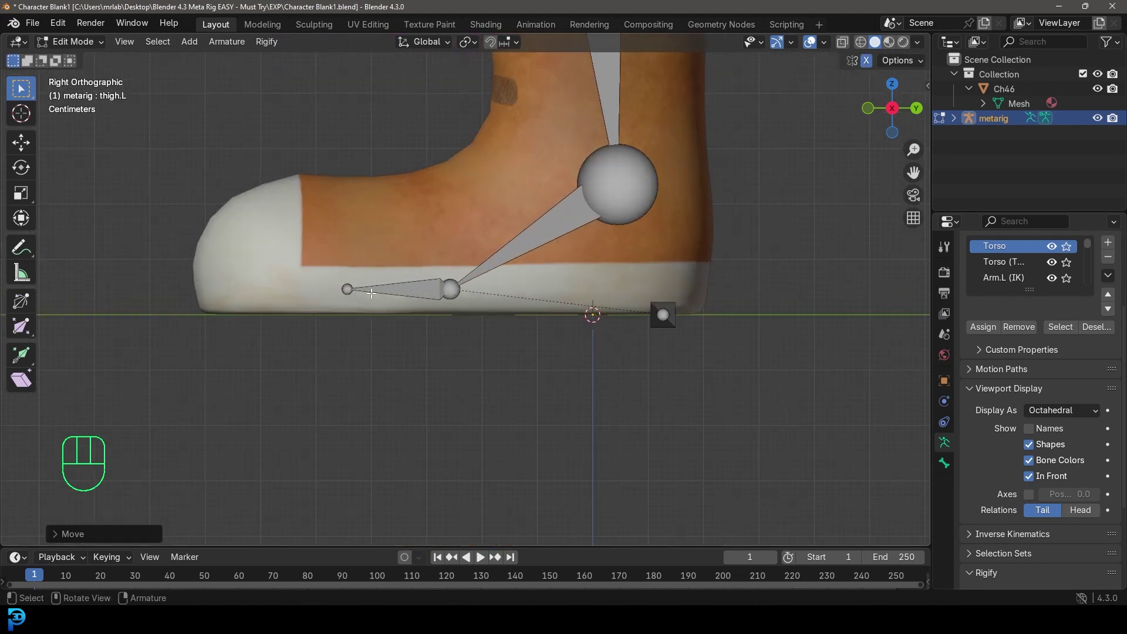
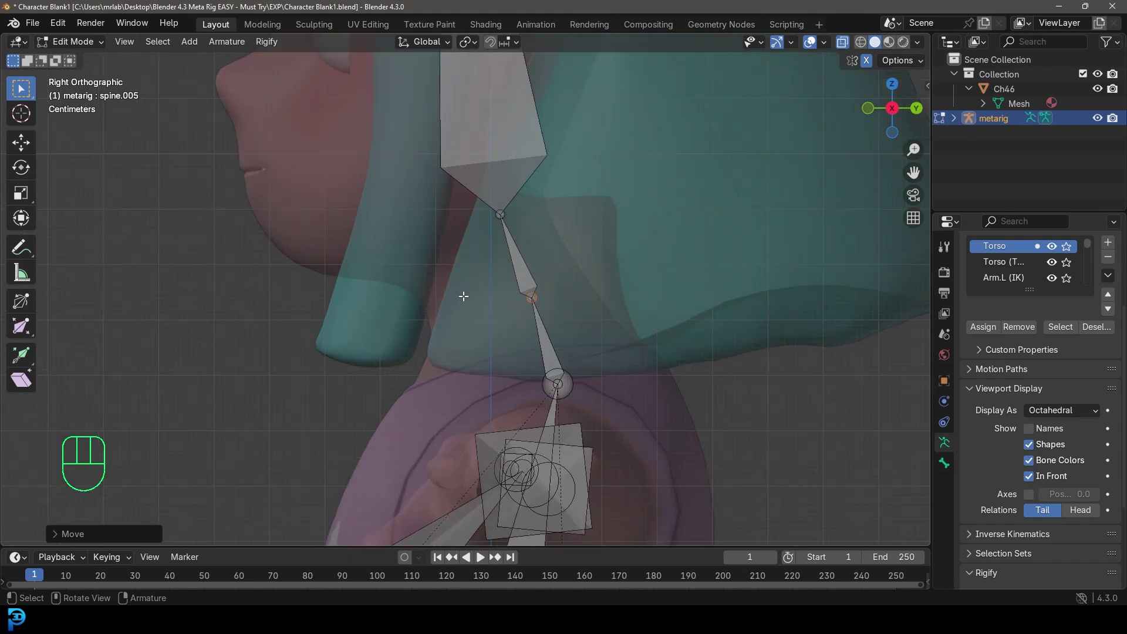
- Move the base and upper neck joints so they follow her neck in side view
click(546, 367)
key(g)
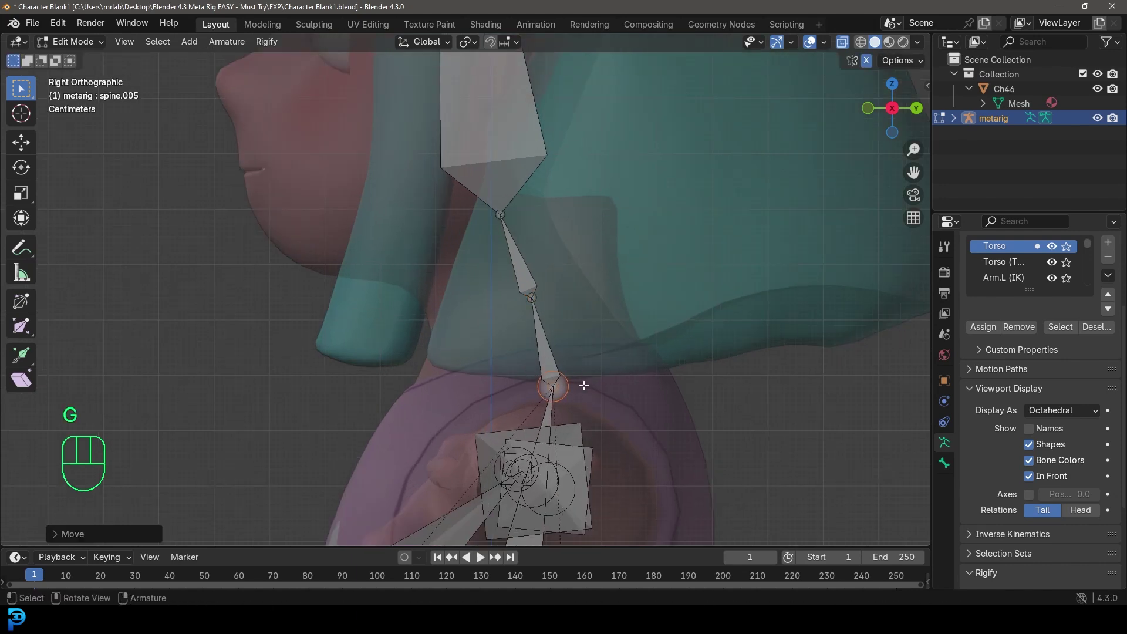
click(532, 291)
key(g)
key(g)
drag(486, 226, 476, 269)
key(g)
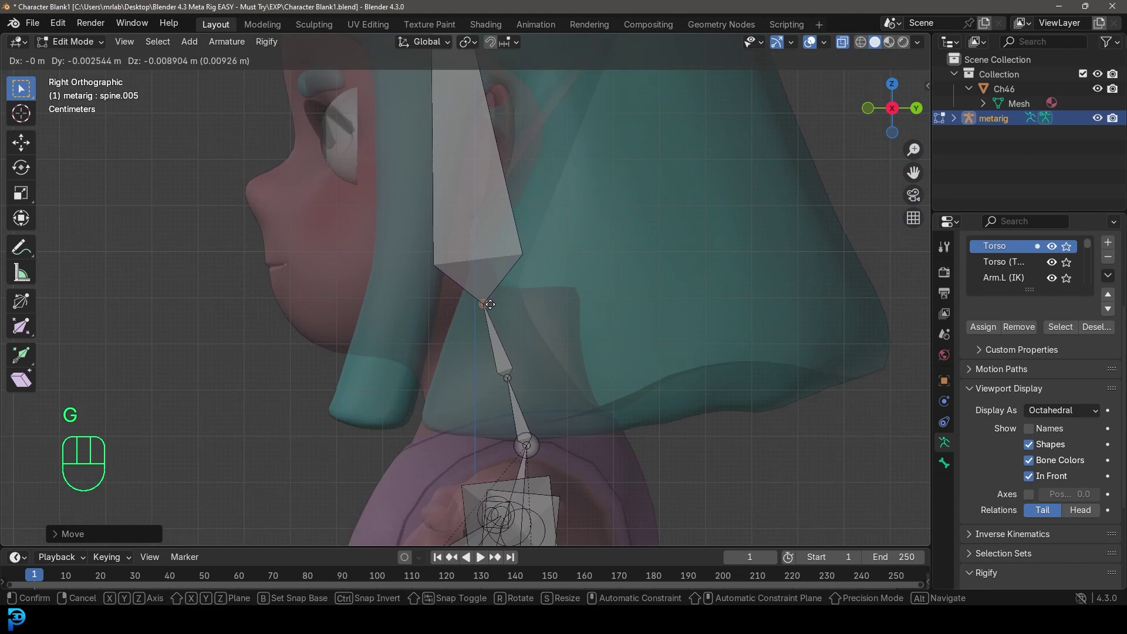
drag(408, 325, 549, 283)
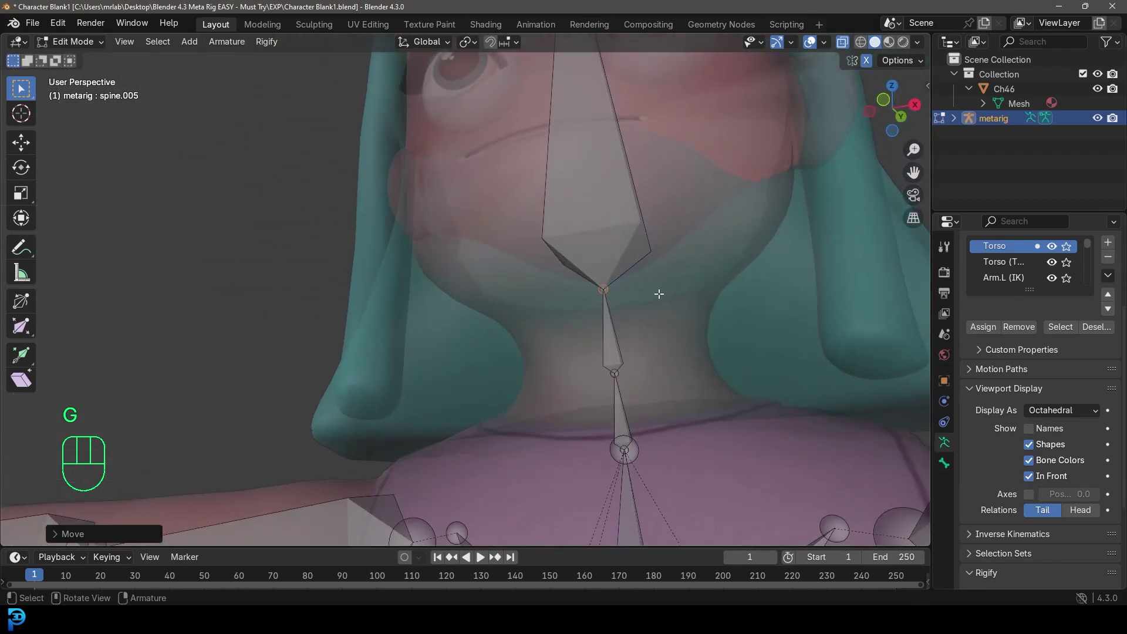
- Move the head bone tip up to the top of her head
key(KP_3)
drag(491, 219, 507, 290)
click(471, 124)
key(g)
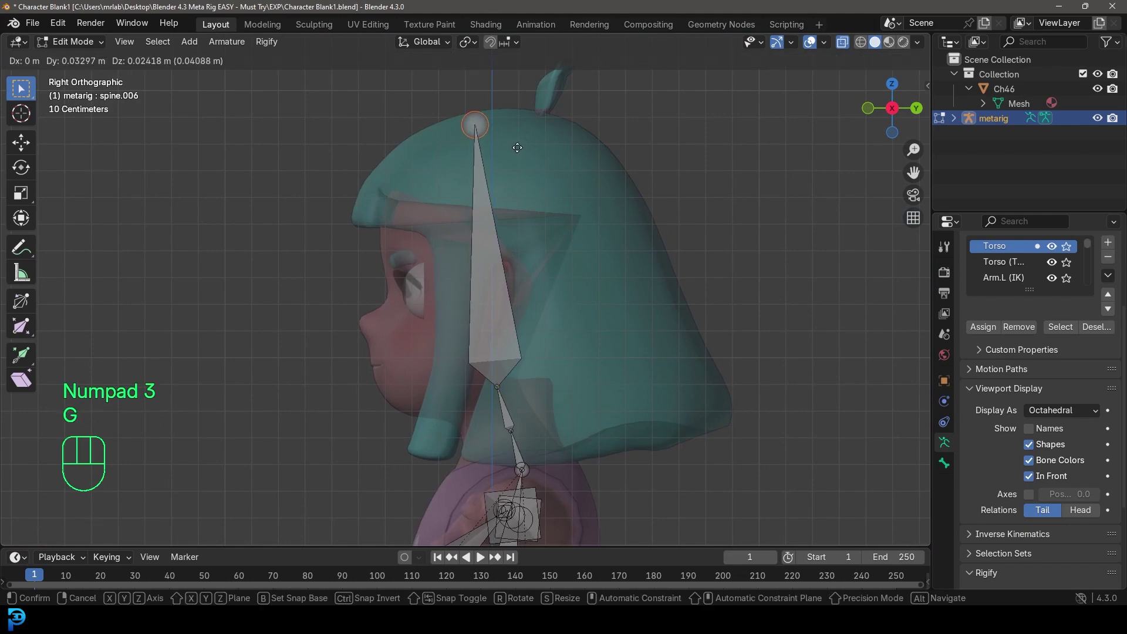
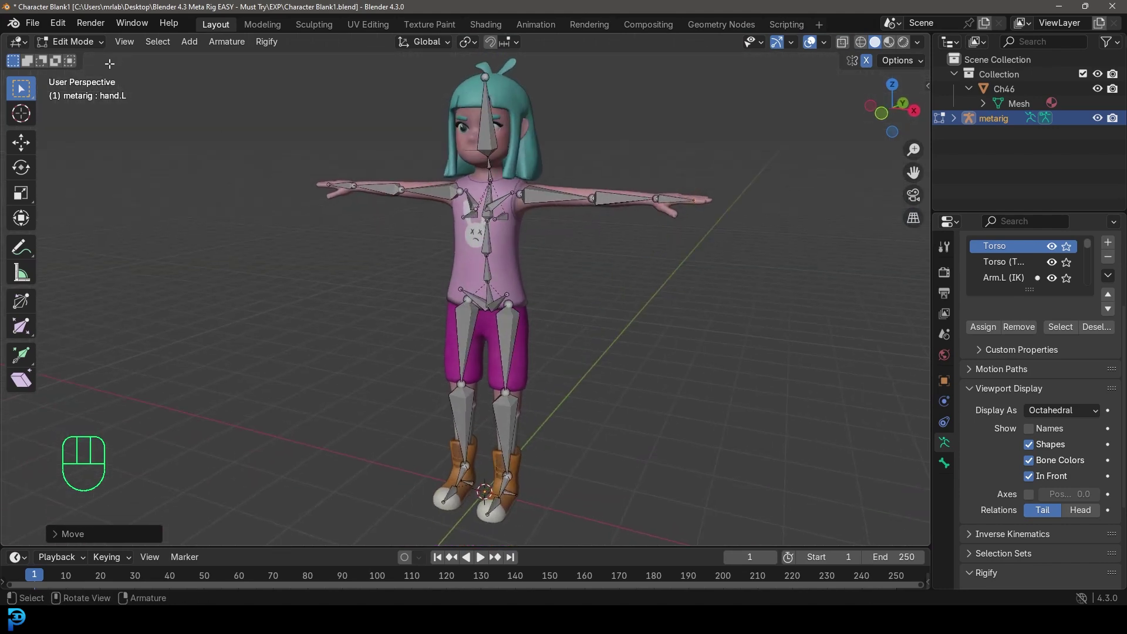
- Return to Object Mode and generate the Rigify rig from the fitted metarig
drag(77, 48, 86, 58)
drag(584, 155, 570, 224)
key(alt+a)
drag(585, 333, 581, 255)
middle_click(582, 269)
key(g)
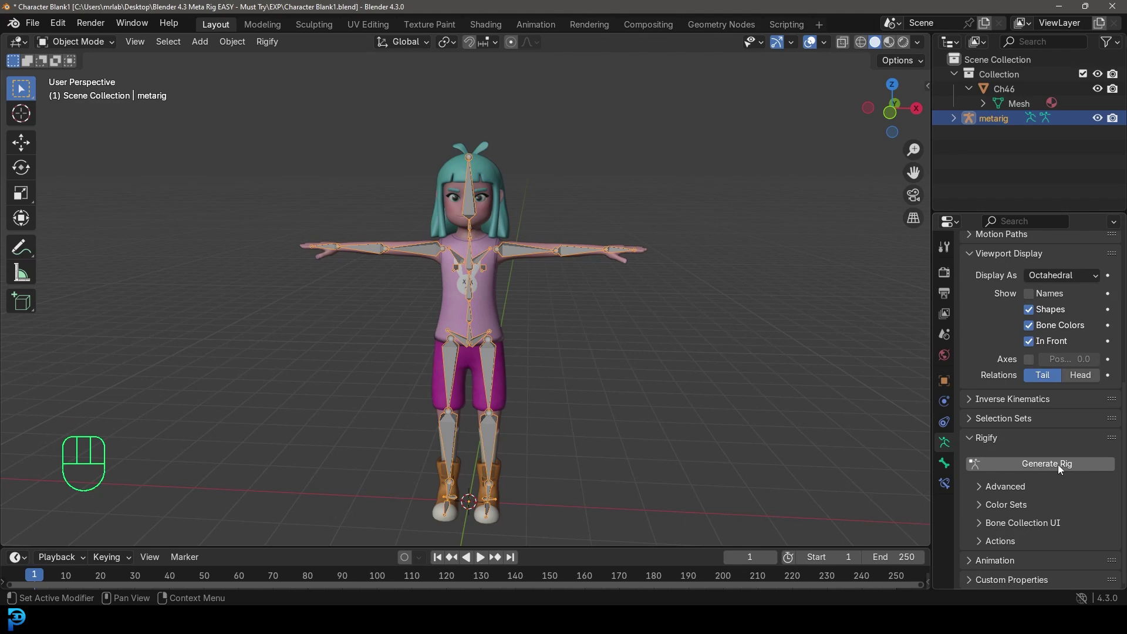
- Generate the full Rigify rig from the metarig and inspect its controls around the body
click(1062, 469)
drag(679, 347, 620, 357)
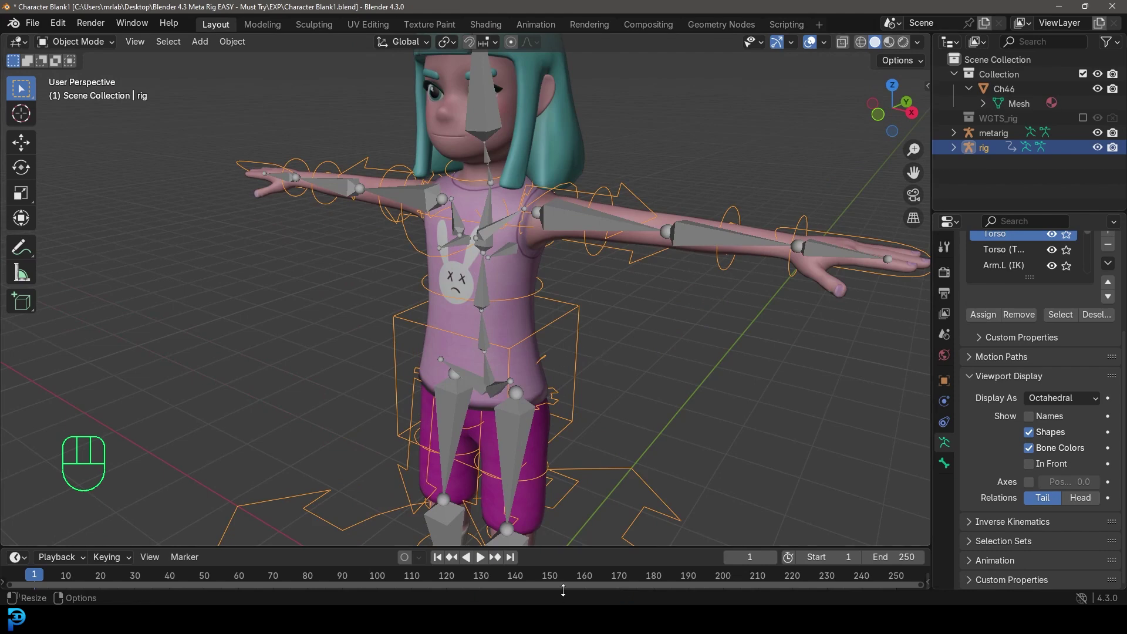
drag(532, 273, 525, 309)
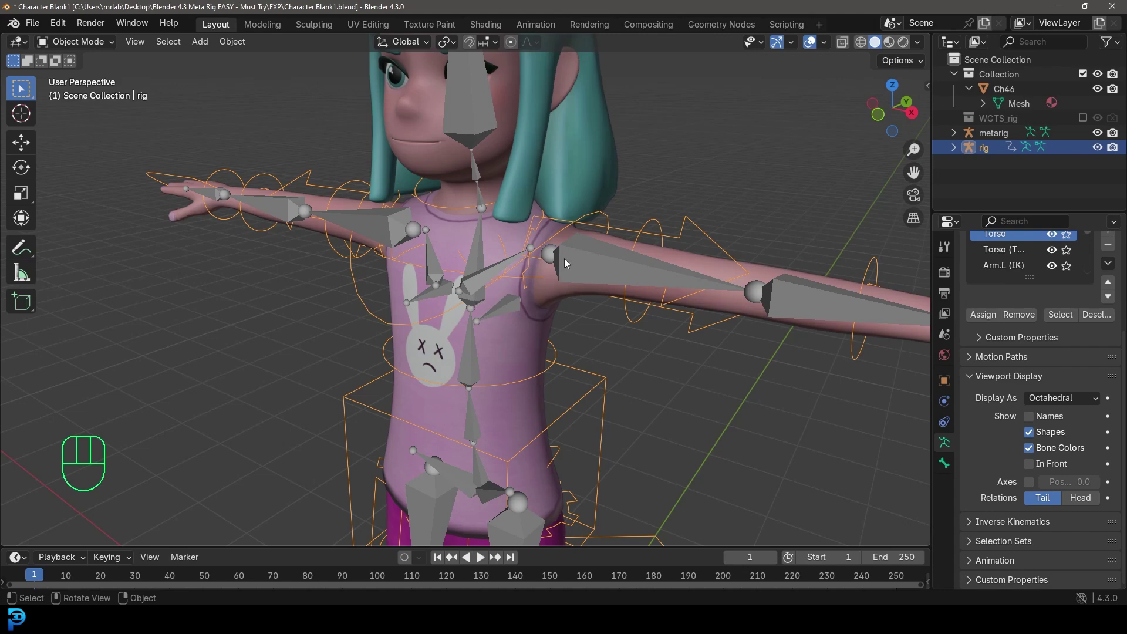
drag(499, 270, 546, 274)
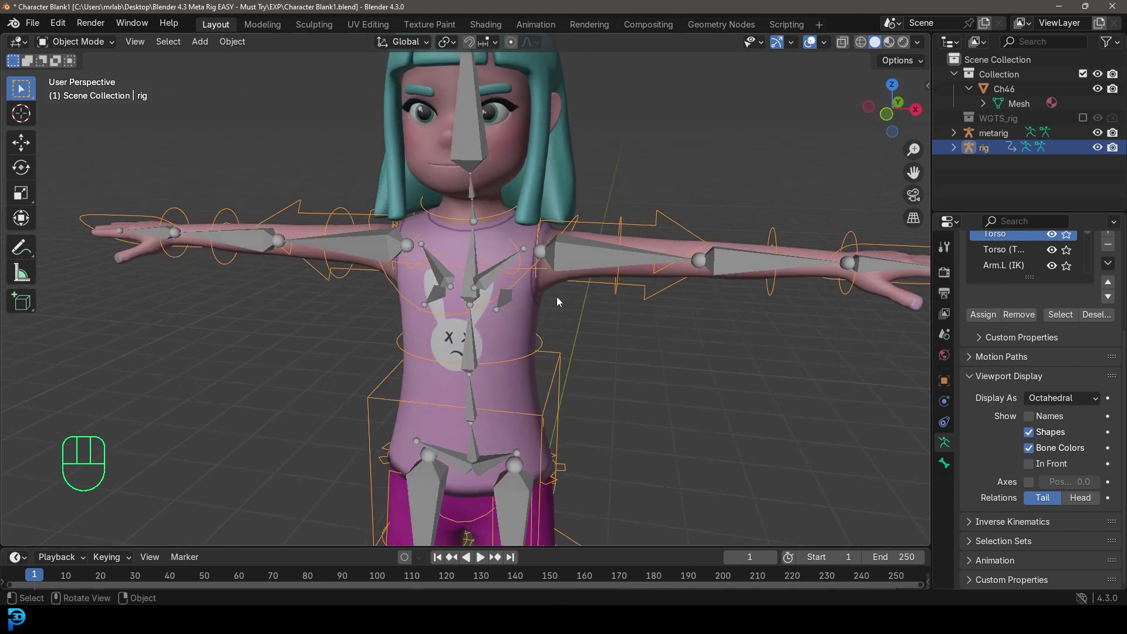
drag(565, 299, 573, 293)
drag(604, 276, 603, 279)
drag(533, 274, 513, 304)
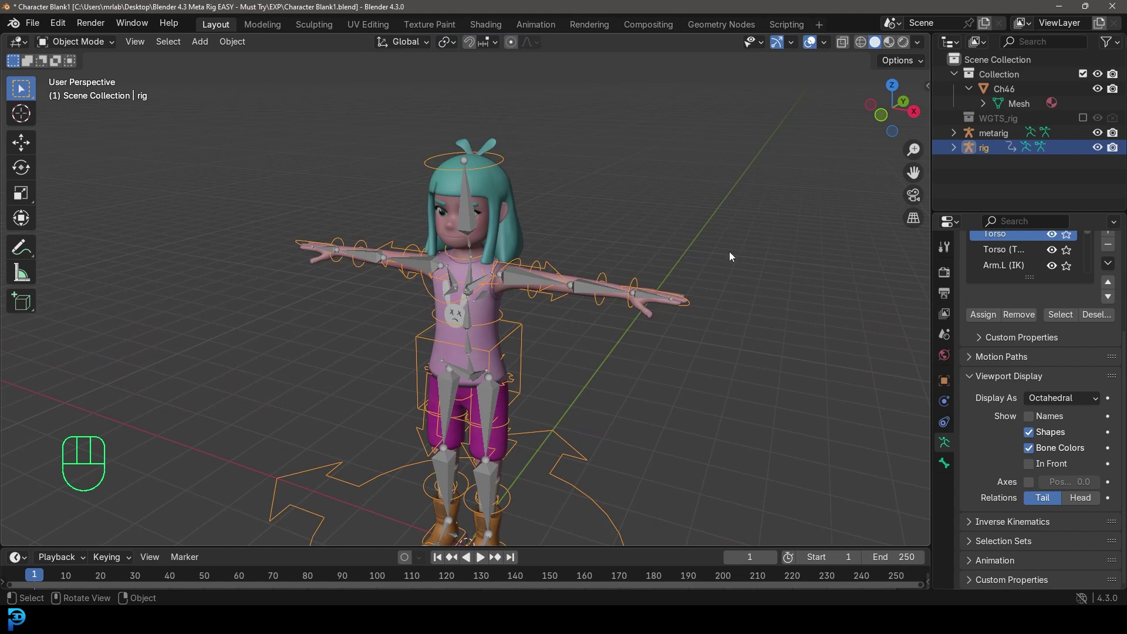
- Move the metarig into a new collection named JUNK
click(472, 149)
key(g)
key(m)
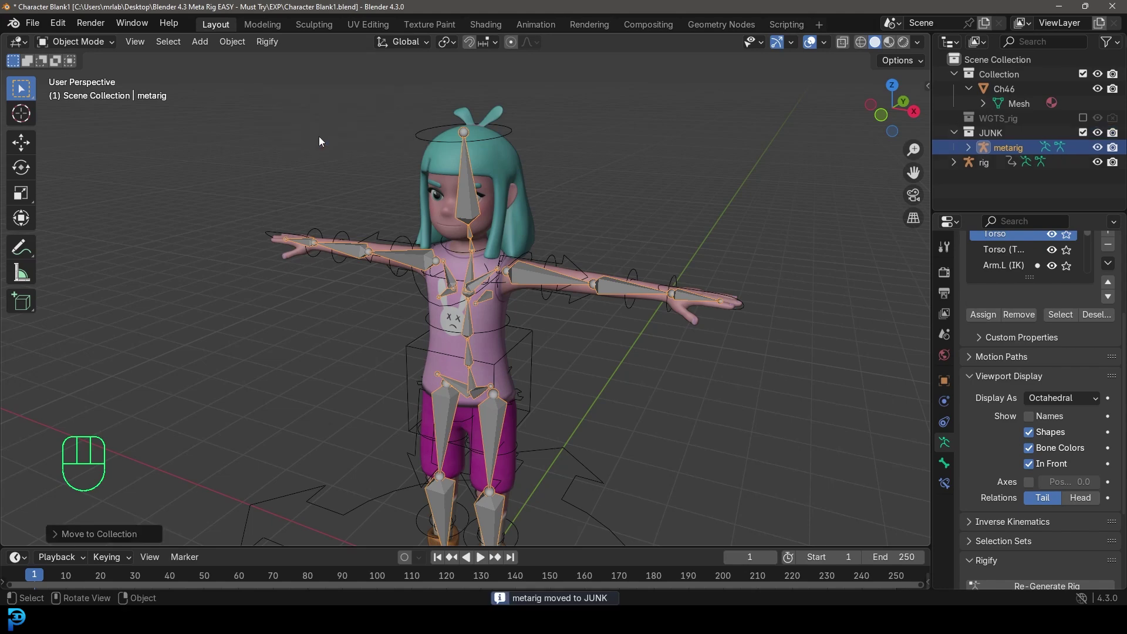
- Hide the JUNK collection and move the generated rig into the main Collection with the Ch46 mesh
click(1106, 136)
click(1120, 136)
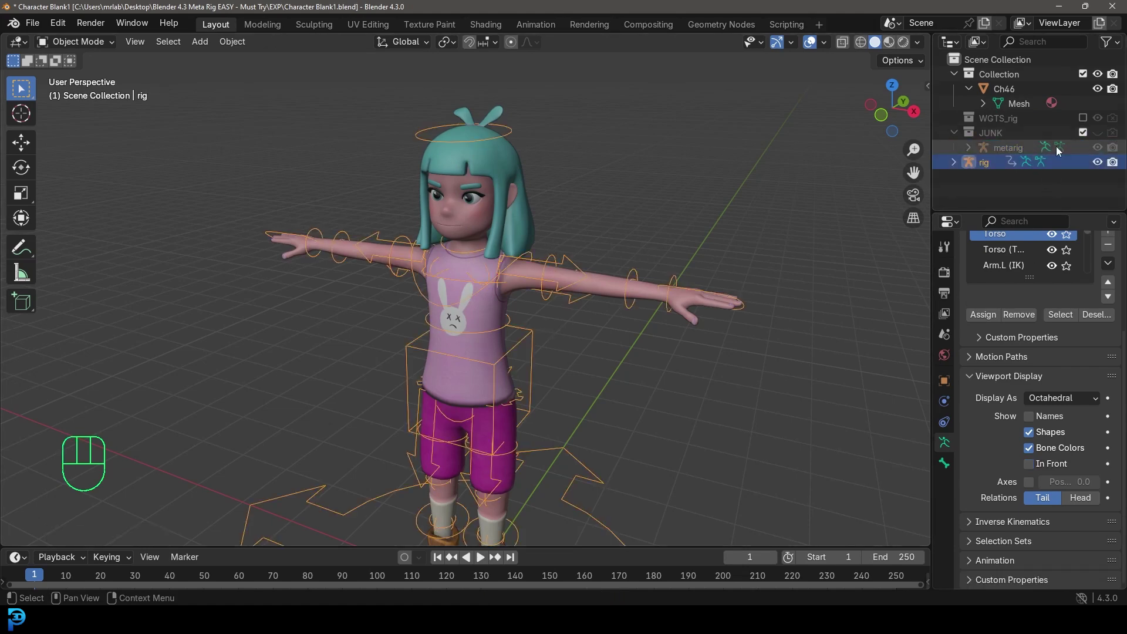
click(987, 167)
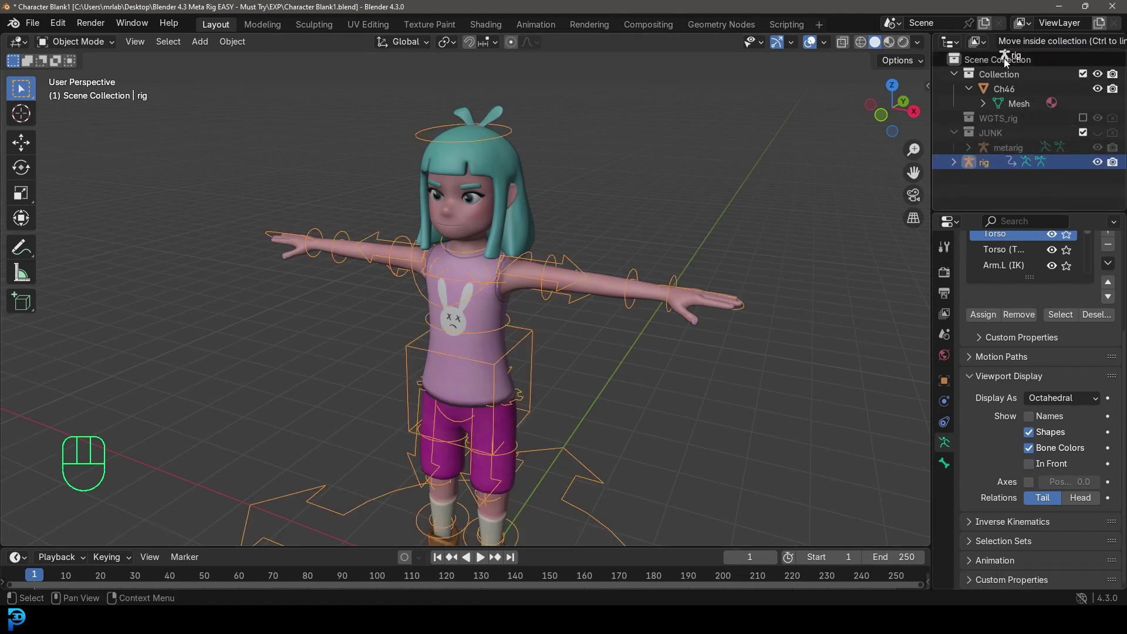
drag(482, 376, 517, 372)
- Expand the Bone Collections list so every collection from Torso down to DEF shows
drag(521, 333, 499, 299)
key(g)
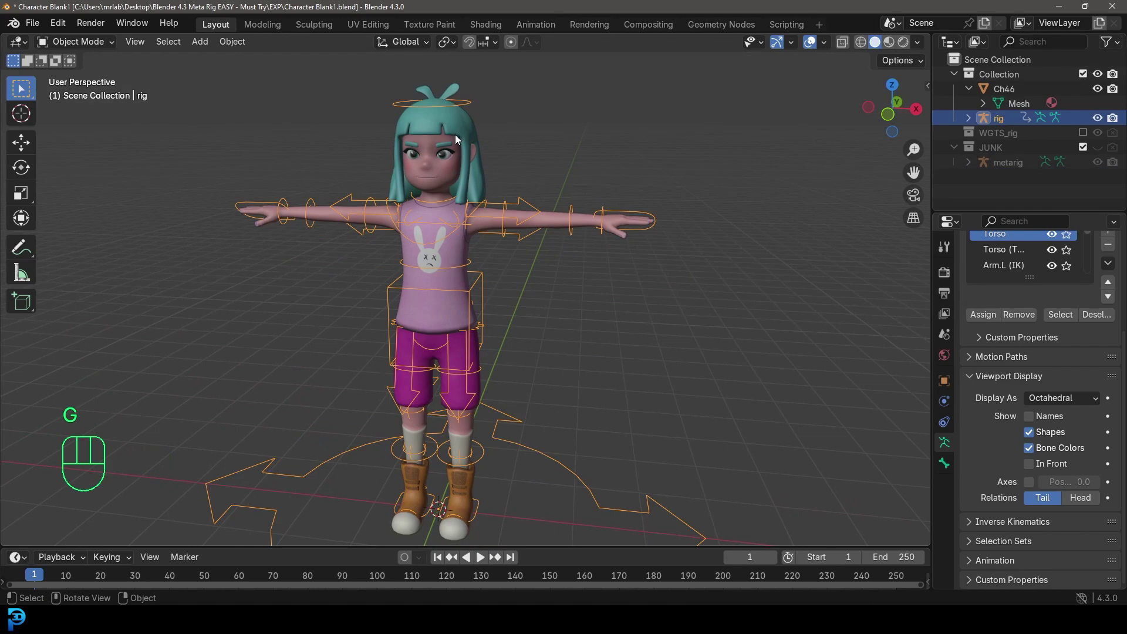
key(g)
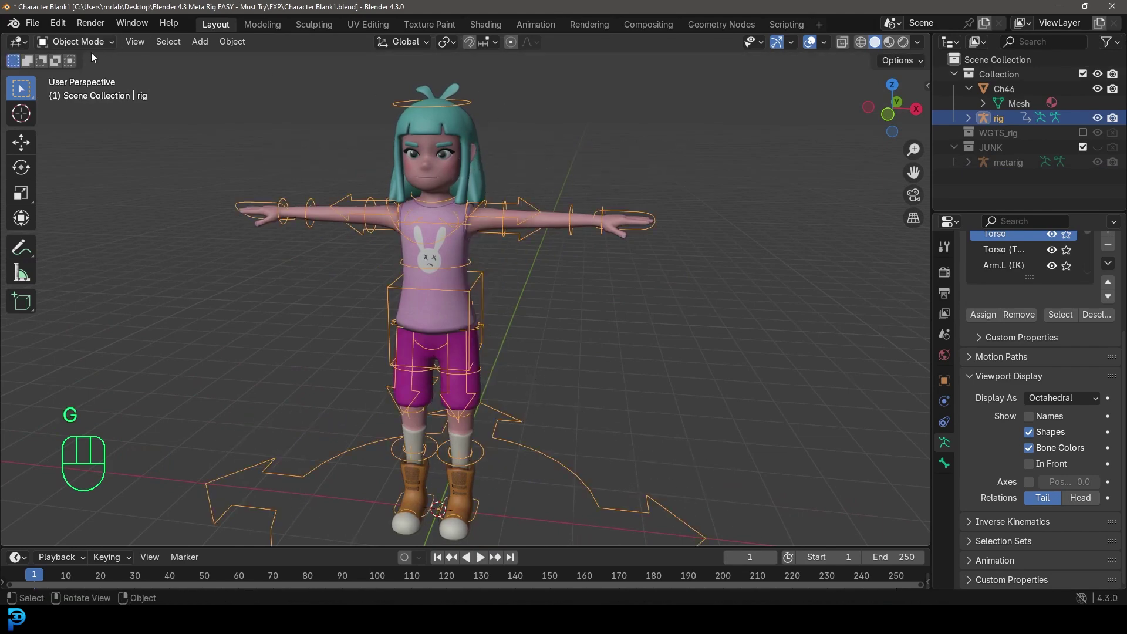
drag(76, 47, 230, 103)
middle_click(479, 234)
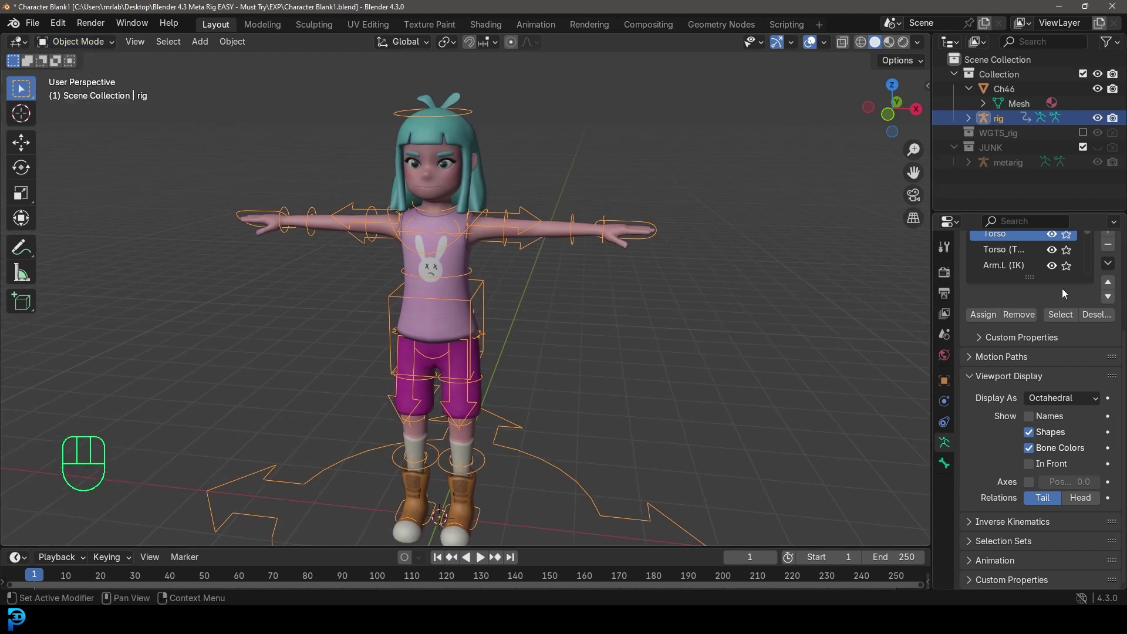
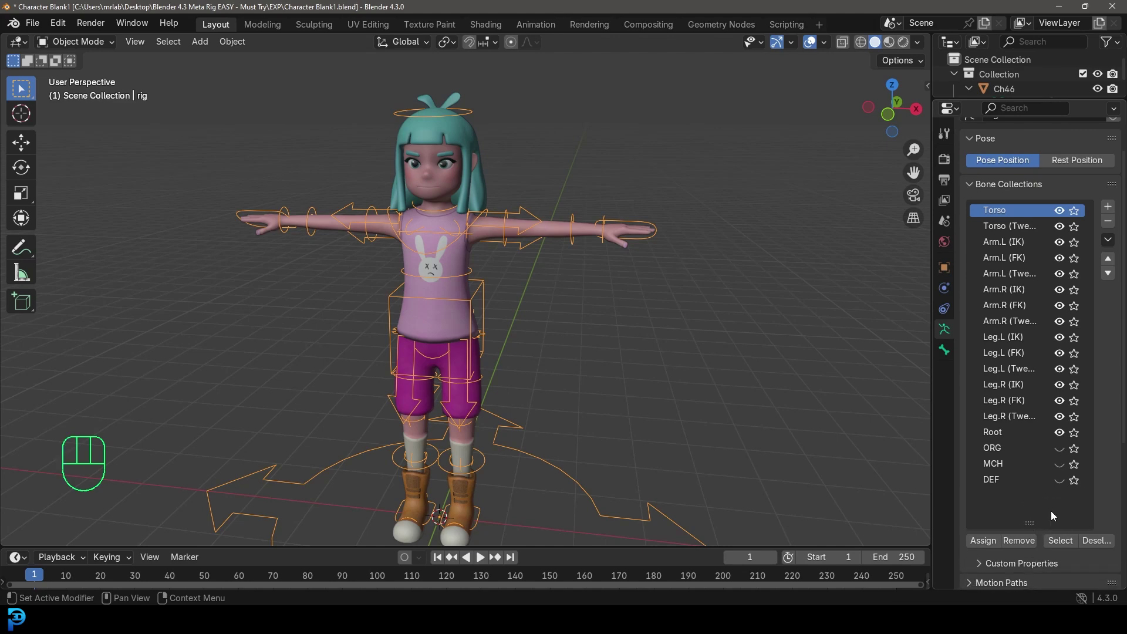
- Show only the DEF deform bones drawn In Front, then select the Ch46 mesh plus the rig
click(1064, 214)
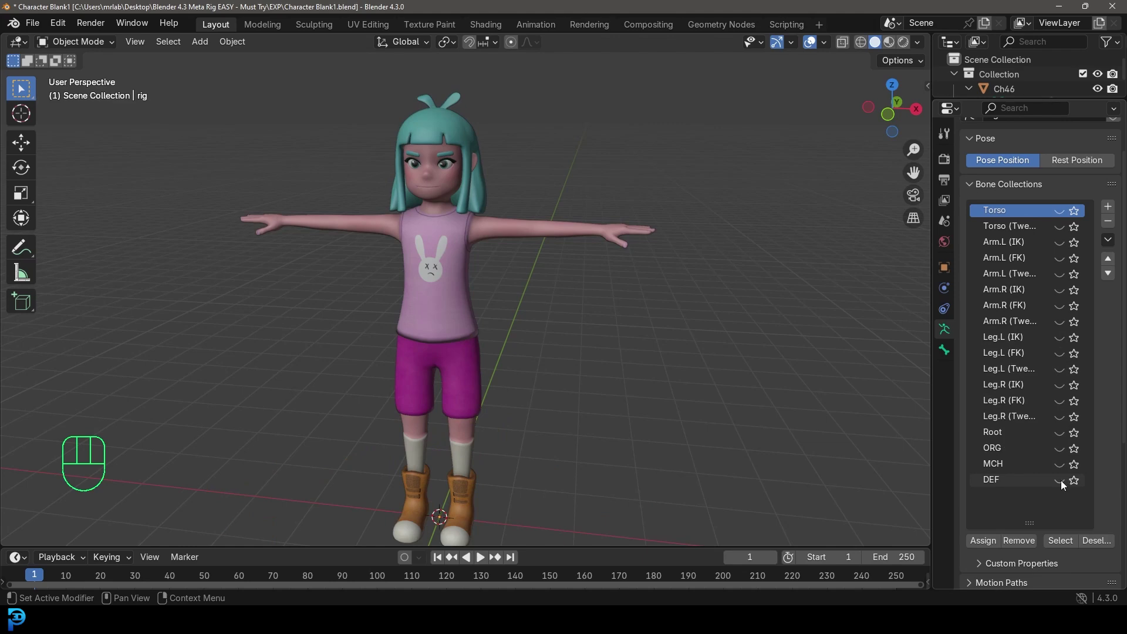
click(1065, 486)
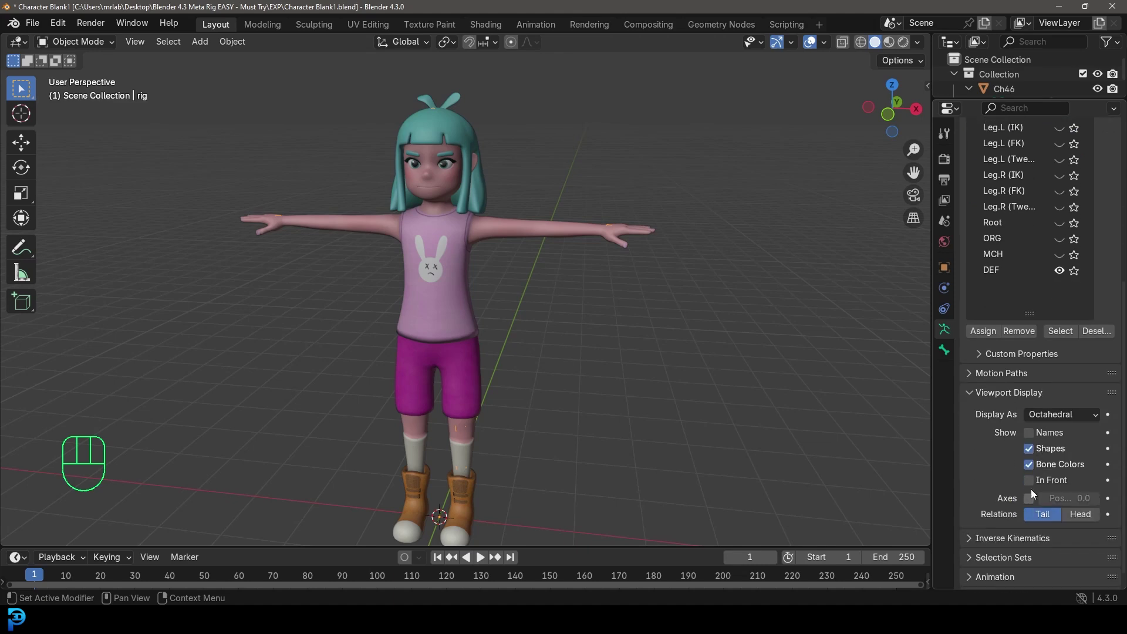
click(1036, 485)
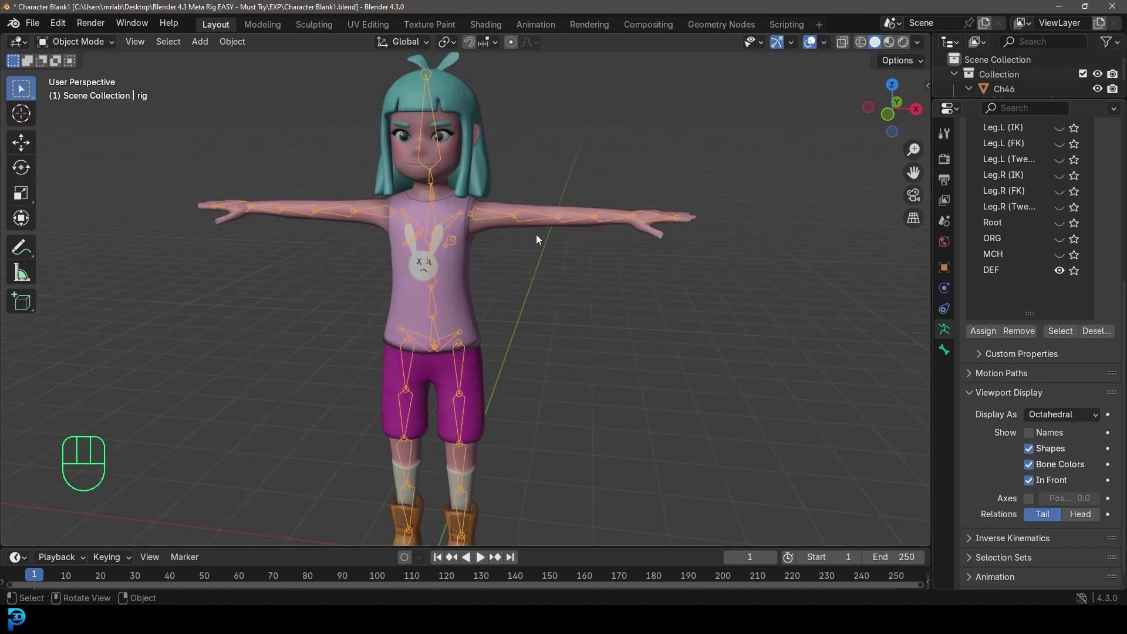
click(469, 93)
click(433, 82)
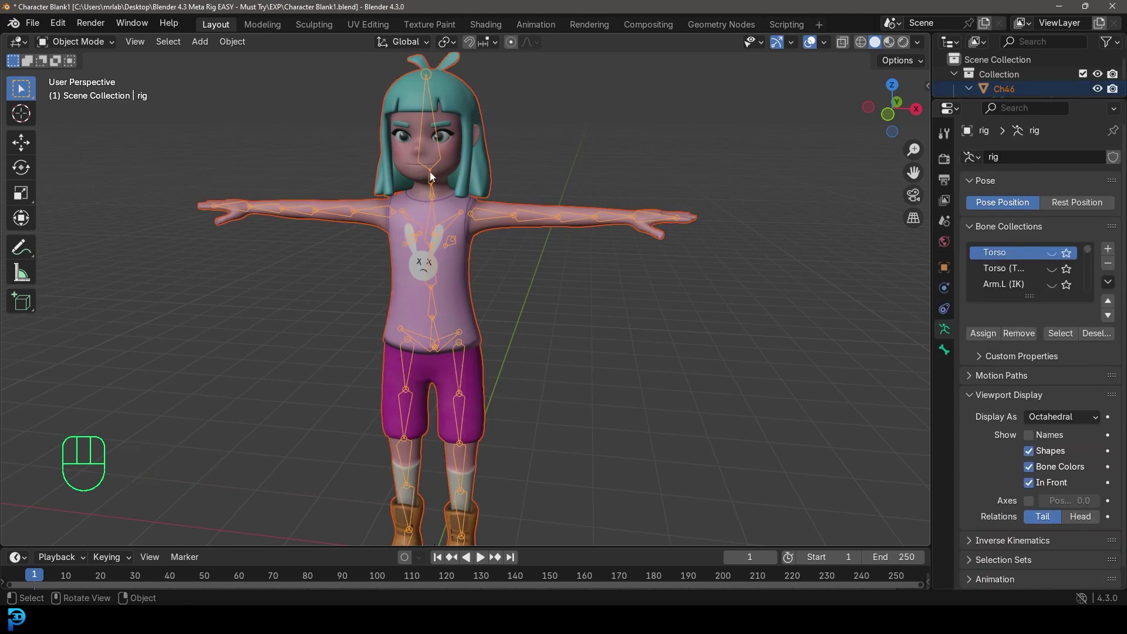
- Parent the character mesh to the rig with Automatic Weights and check the result
key(ctrl+p)
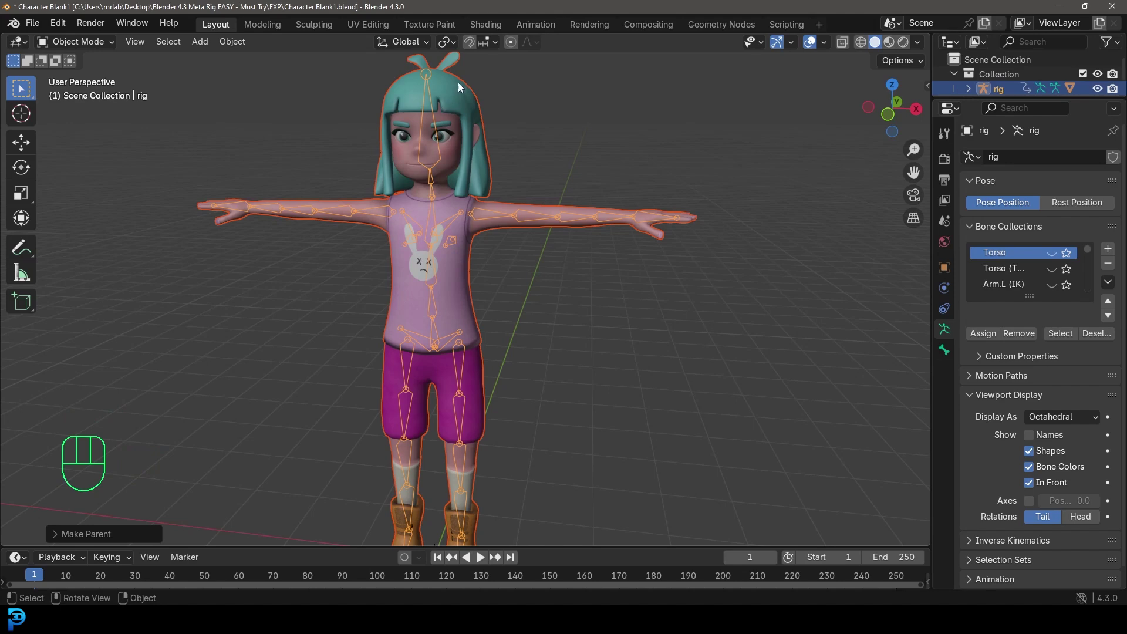
drag(461, 151, 470, 204)
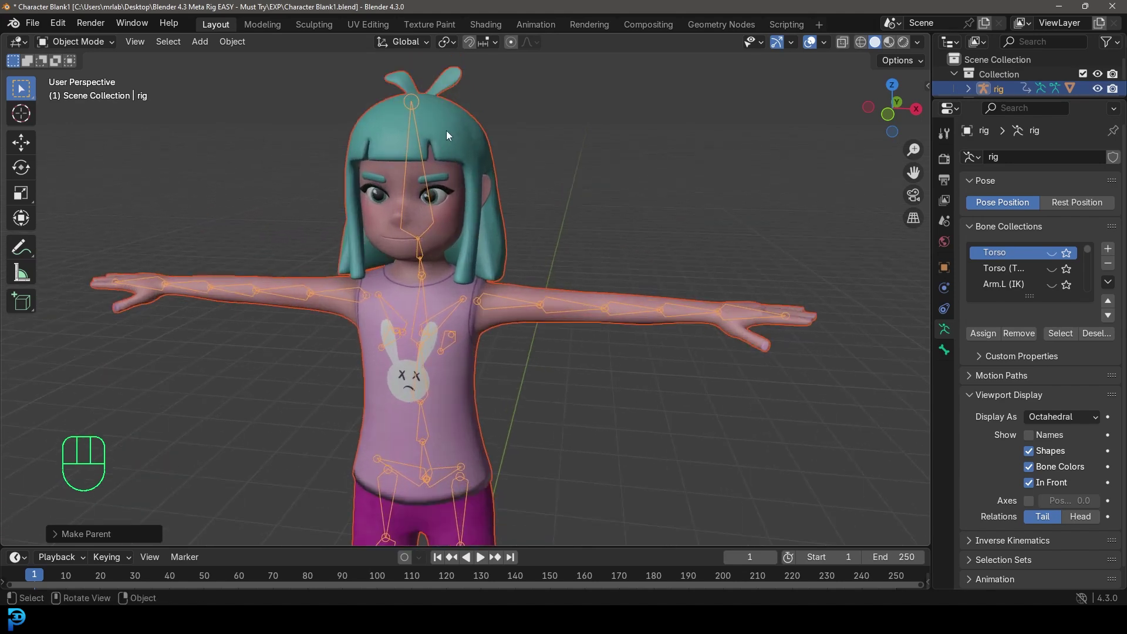
key(alt+a)
click(437, 257)
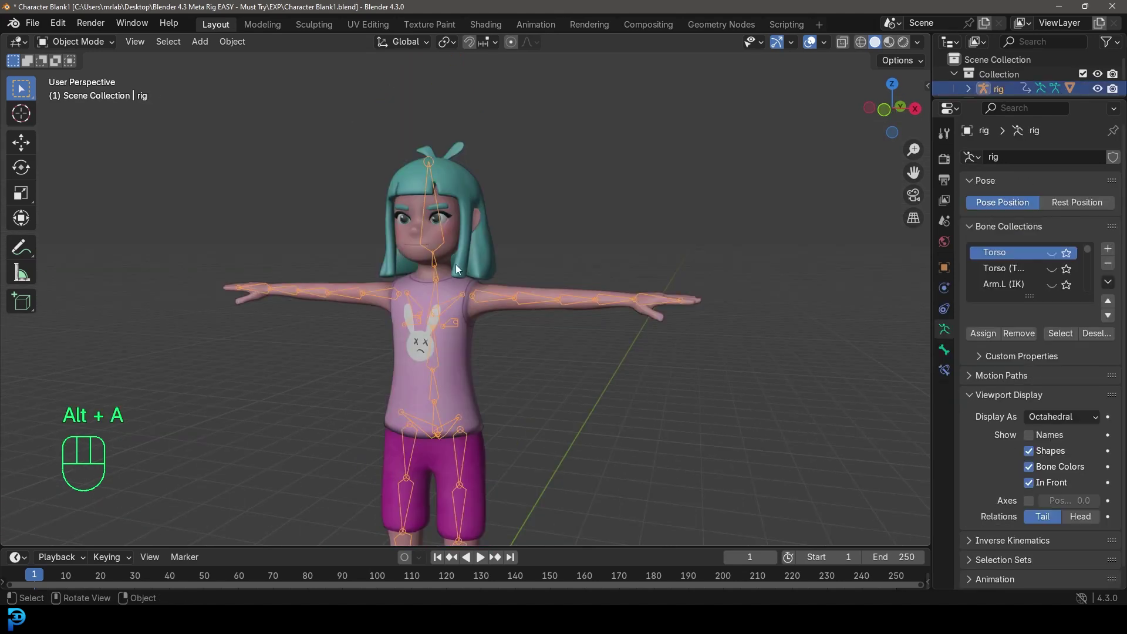
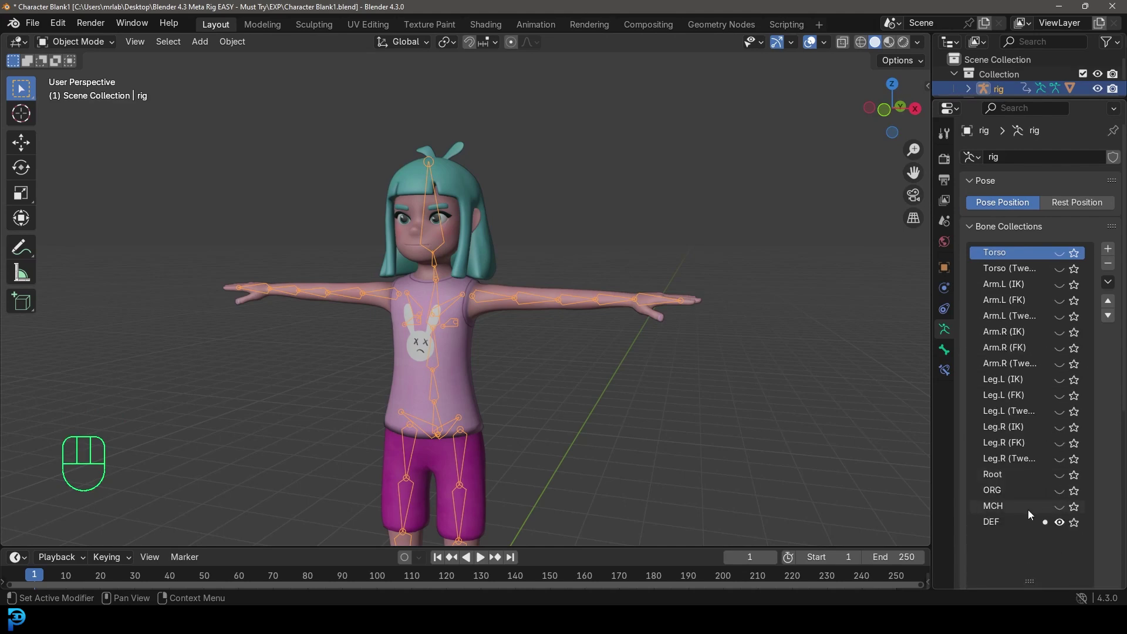
- Hide DEF and bring back the control bone collections, Torso through Root
click(1066, 525)
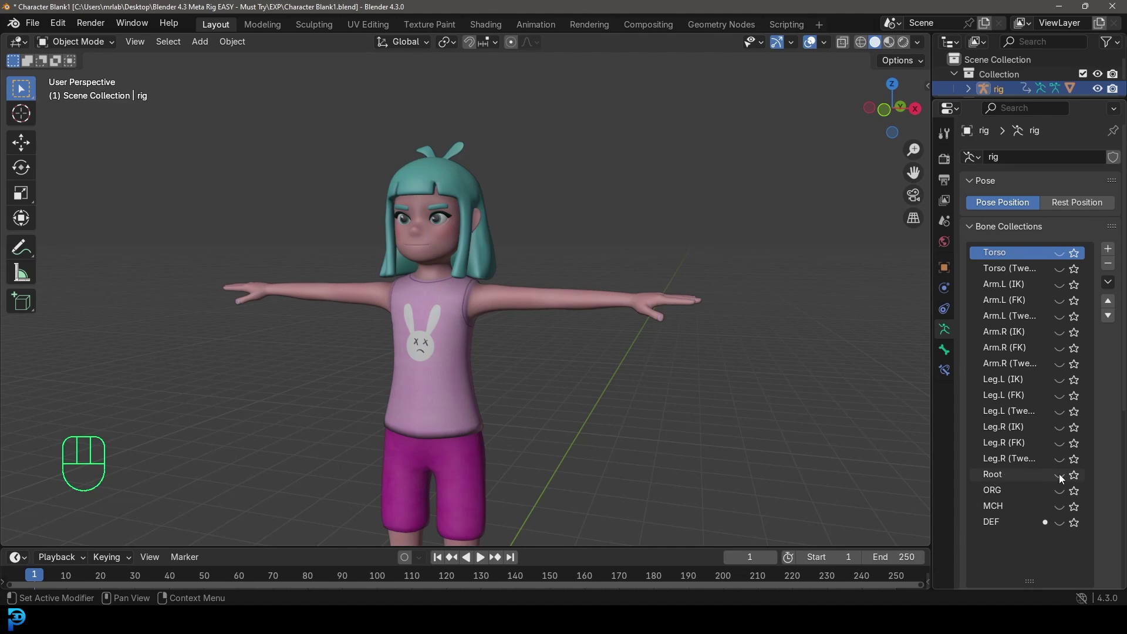
click(1064, 478)
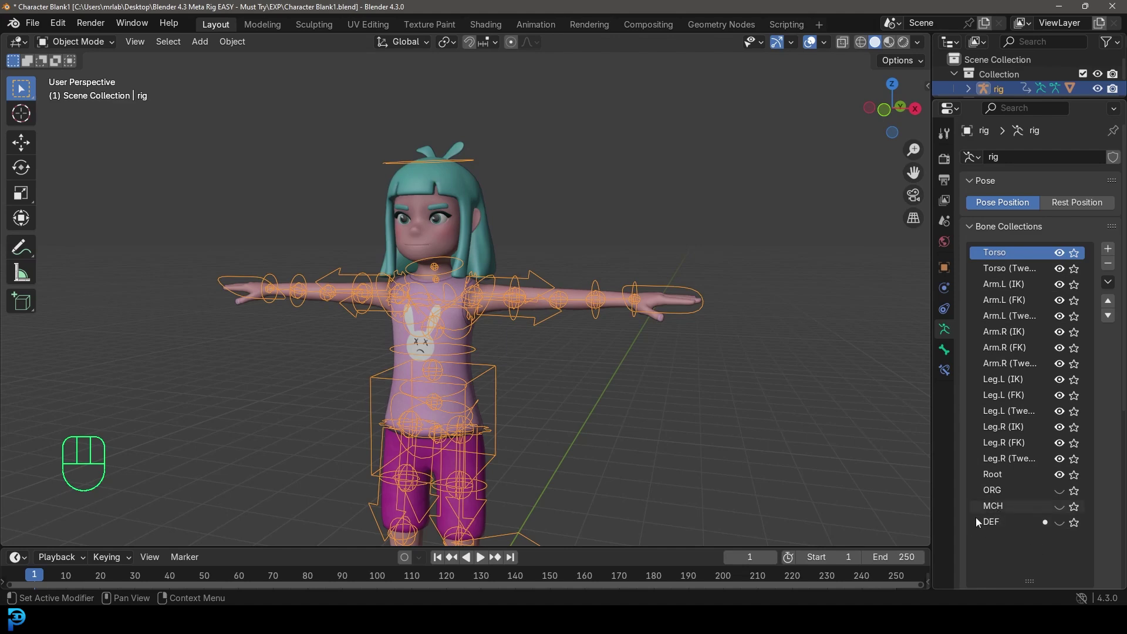
- Put the rig into Pose Mode and frame the lower body
middle_click(507, 370)
middle_click(513, 390)
click(486, 301)
click(484, 309)
drag(103, 44, 97, 98)
key(alt+a)
drag(469, 298, 502, 313)
drag(450, 246, 469, 308)
drag(482, 370, 447, 356)
drag(503, 411, 510, 287)
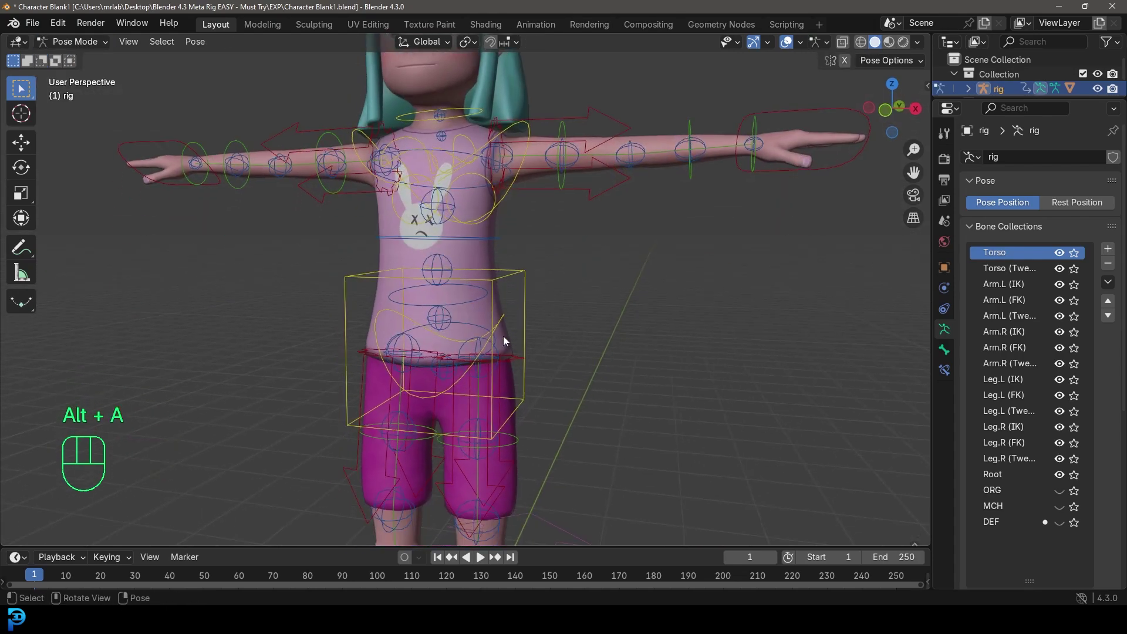
- Test the foot_ik.L control by lifting the left foot forward off the ground
drag(492, 325, 520, 333)
key(g)
drag(561, 419, 515, 439)
drag(525, 485, 541, 387)
drag(502, 460, 528, 464)
key(g)
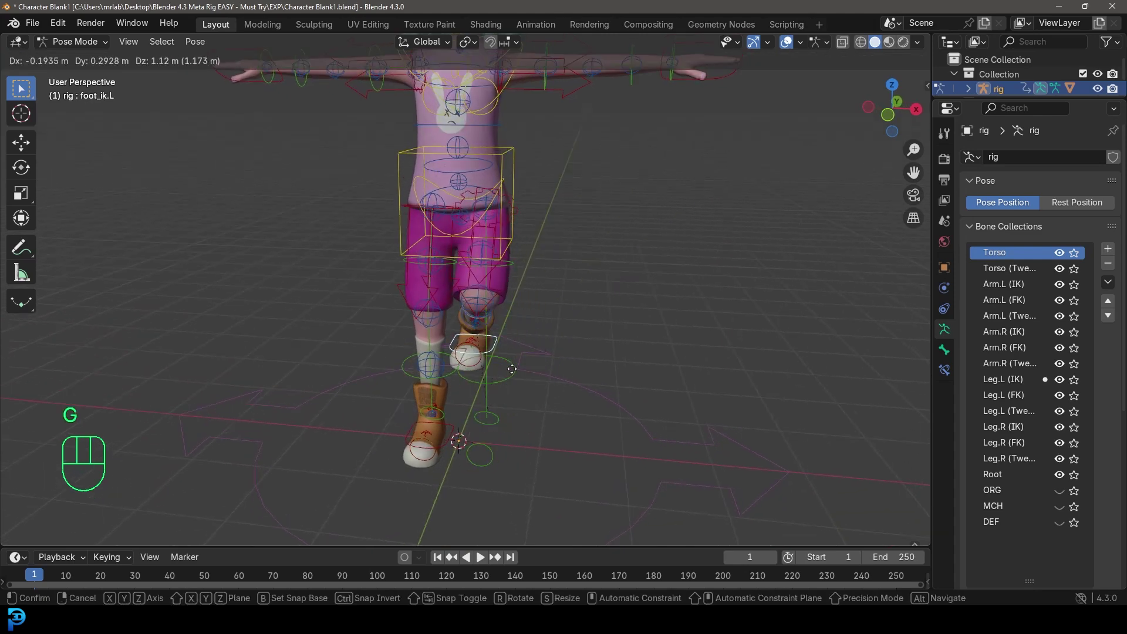
drag(519, 363, 580, 376)
key(g)
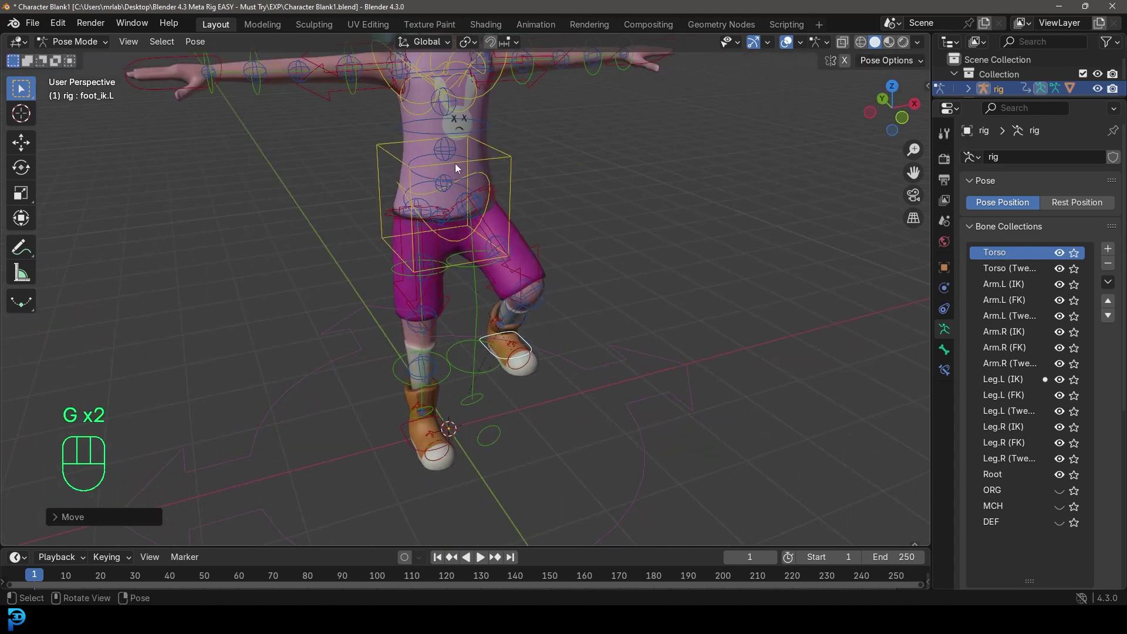
- Move the foot back down toward the ground from a side profile and confirm it
drag(468, 171, 435, 167)
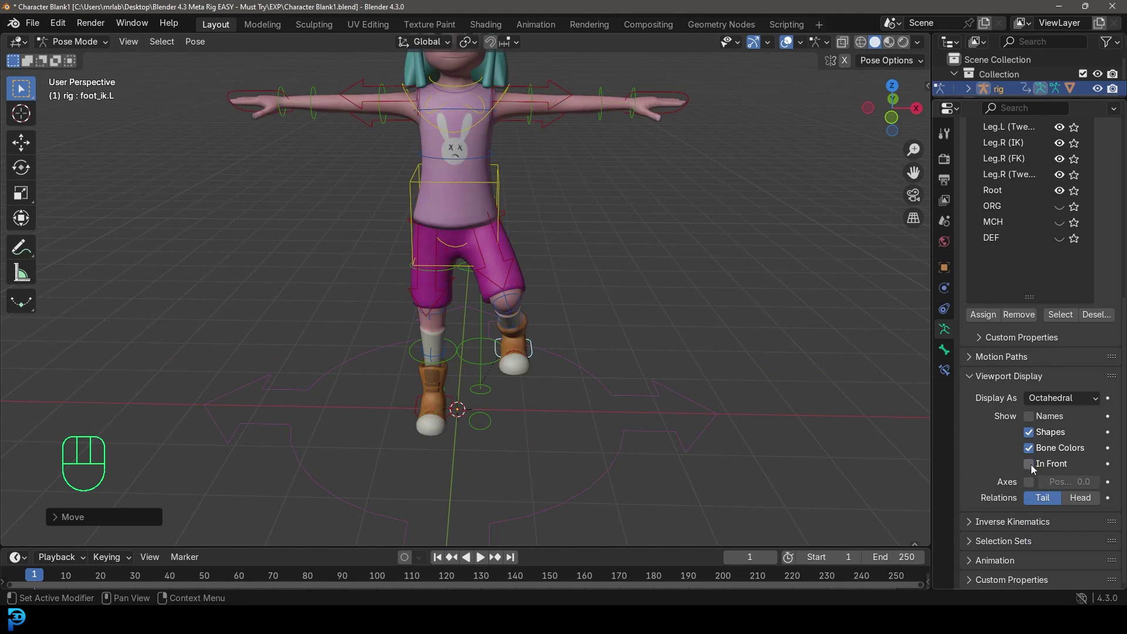
drag(568, 260, 586, 328)
drag(695, 358, 632, 370)
drag(572, 483, 591, 488)
key(g)
drag(628, 422, 475, 403)
key(g)
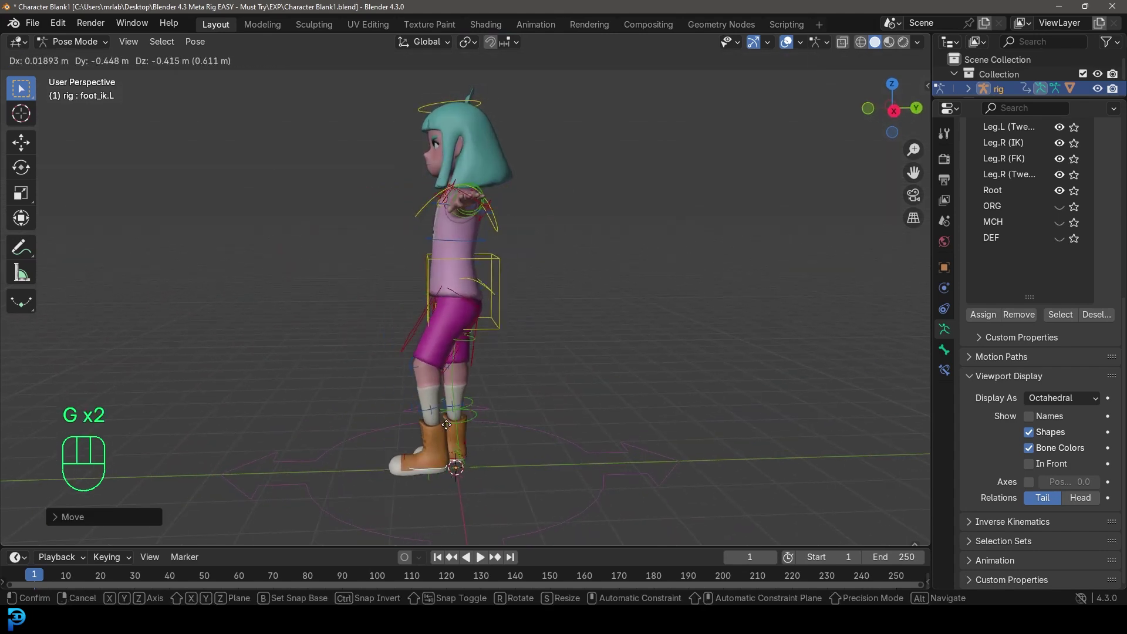
drag(444, 331, 614, 327)
click(658, 176)
- Untick In Front, go to front view and select the hand_ik.R control
key(g)
key(KP_1)
key(r)
key(g)
drag(483, 160, 491, 269)
click(508, 201)
- Lower the right hand to her side with the hand_ik.R control
key(r)
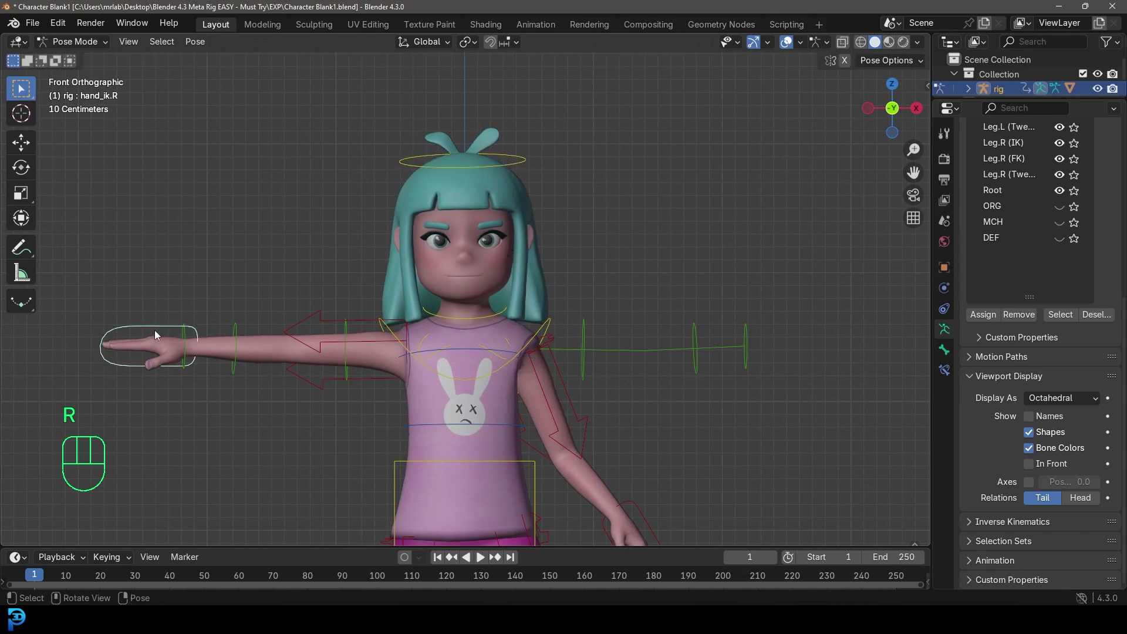
key(g)
key(r)
drag(382, 447, 356, 355)
key(g)
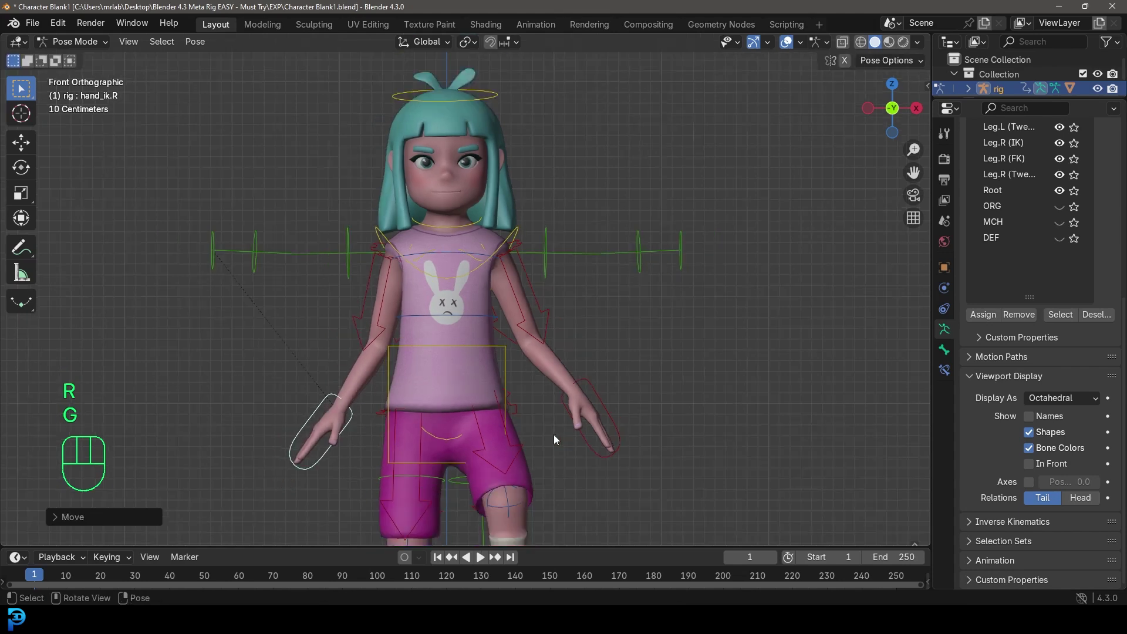
drag(594, 420, 548, 336)
key(g)
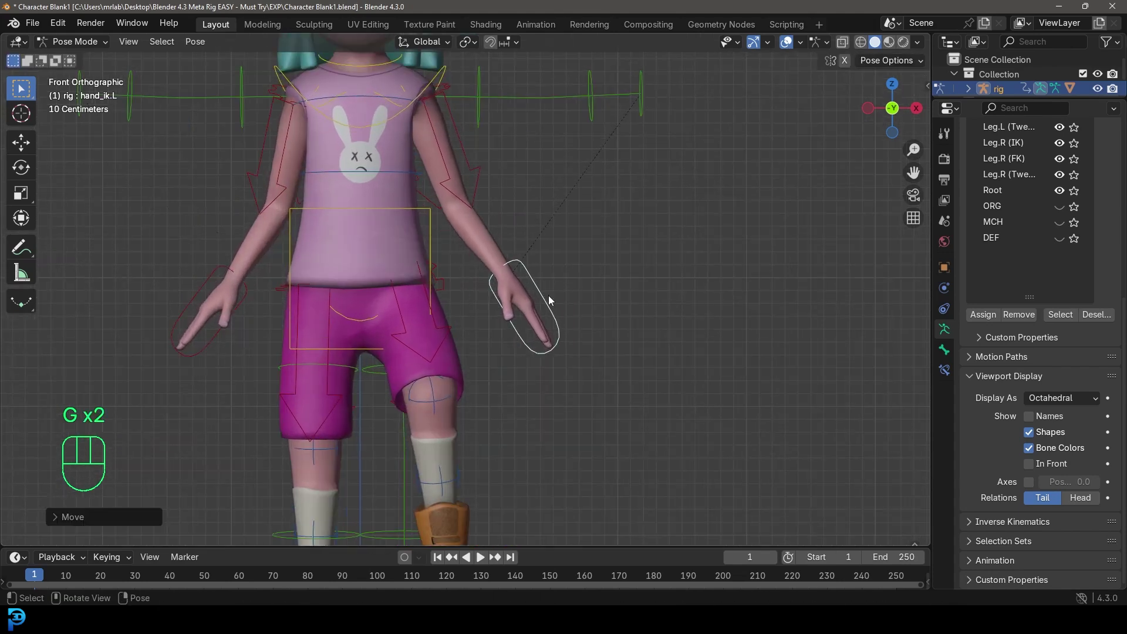
- Lower the left hand to her side with hand_ik.L and check both arms
drag(513, 392, 432, 406)
drag(387, 368, 459, 386)
key(g)
drag(462, 429, 521, 424)
key(g)
drag(440, 228, 418, 231)
- Rotate the chest control slightly and confirm
click(453, 141)
drag(470, 156, 482, 241)
key(r)
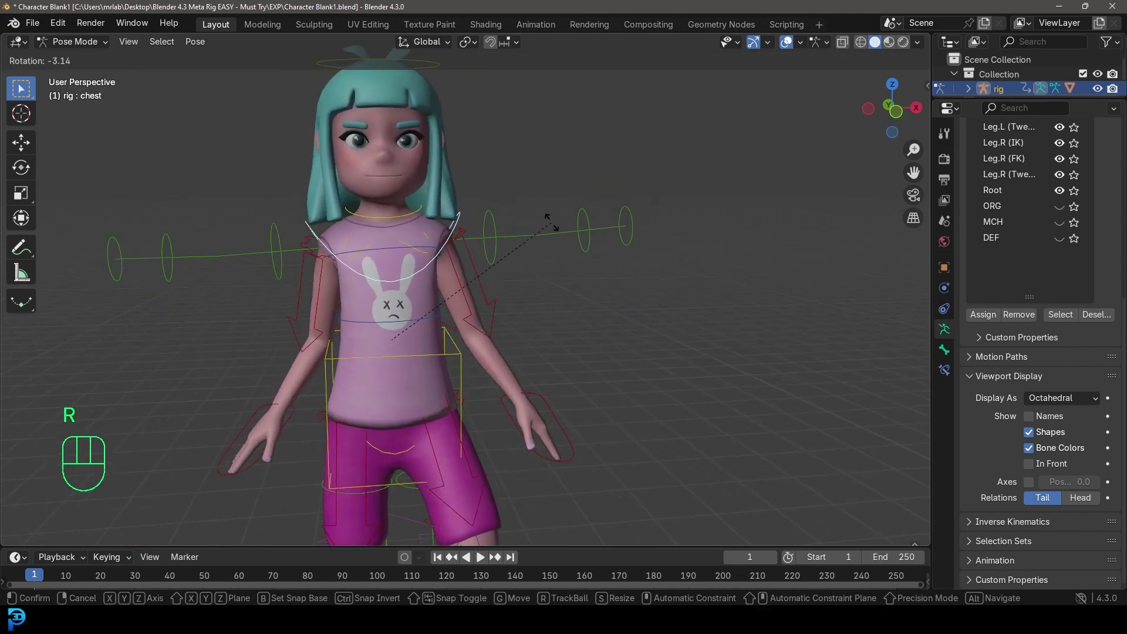
drag(502, 430, 333, 417)
click(466, 375)
middle_click(508, 387)
- Tilt the hips control slightly and confirm
key(r)
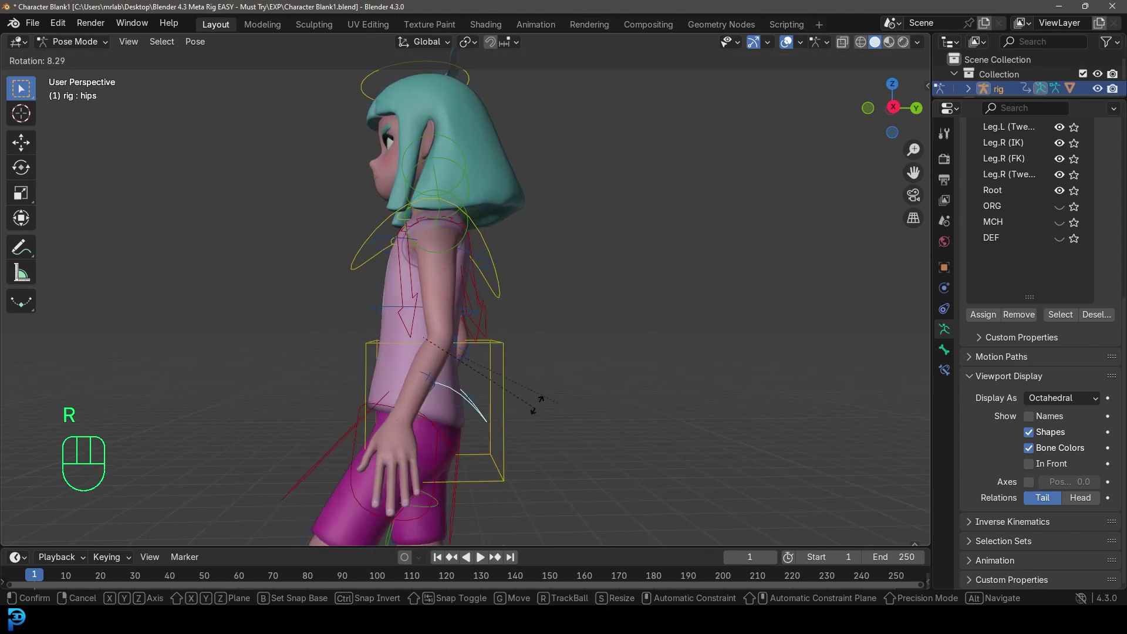
drag(374, 405, 560, 407)
key(r)
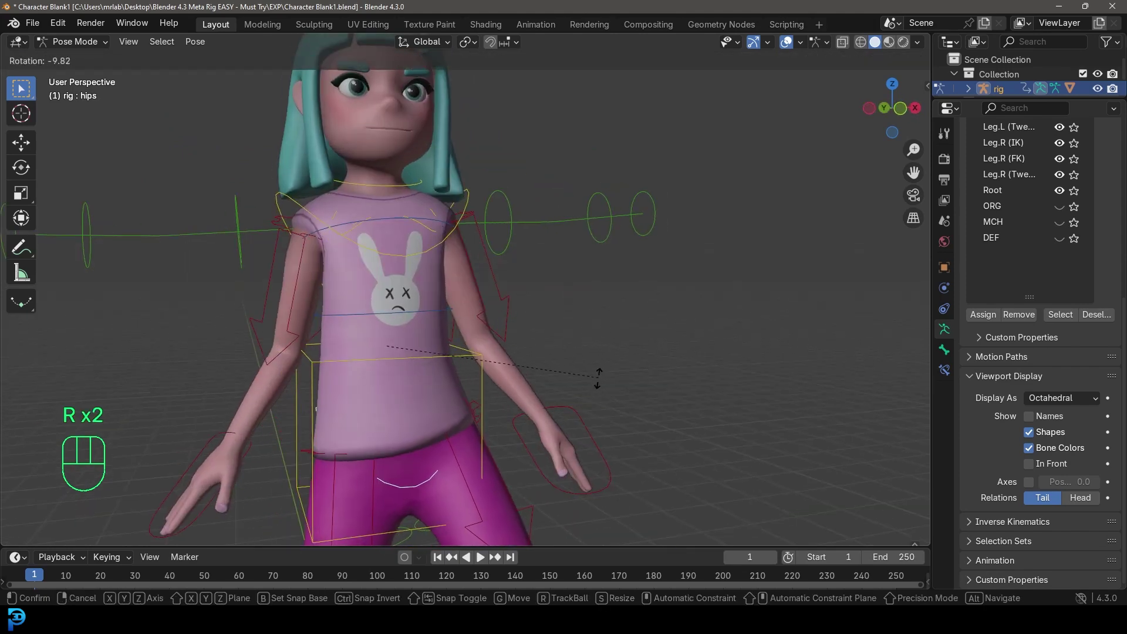
drag(547, 408, 485, 390)
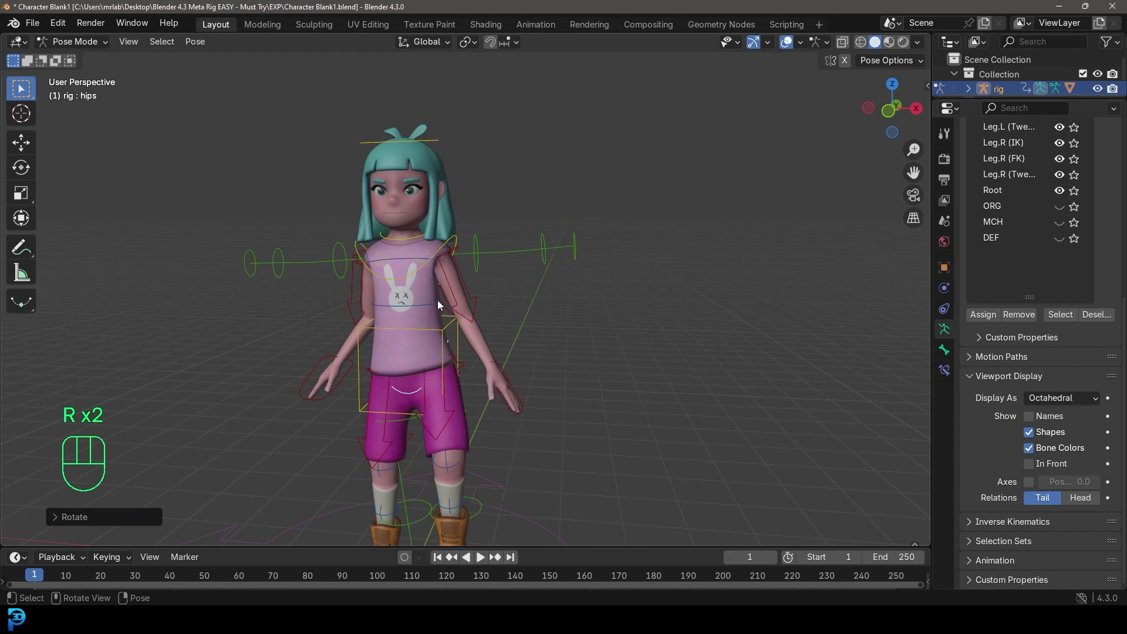
click(438, 306)
middle_click(441, 318)
- Rotate a spine_fk bone slightly and inspect the finished standing pose
key(r)
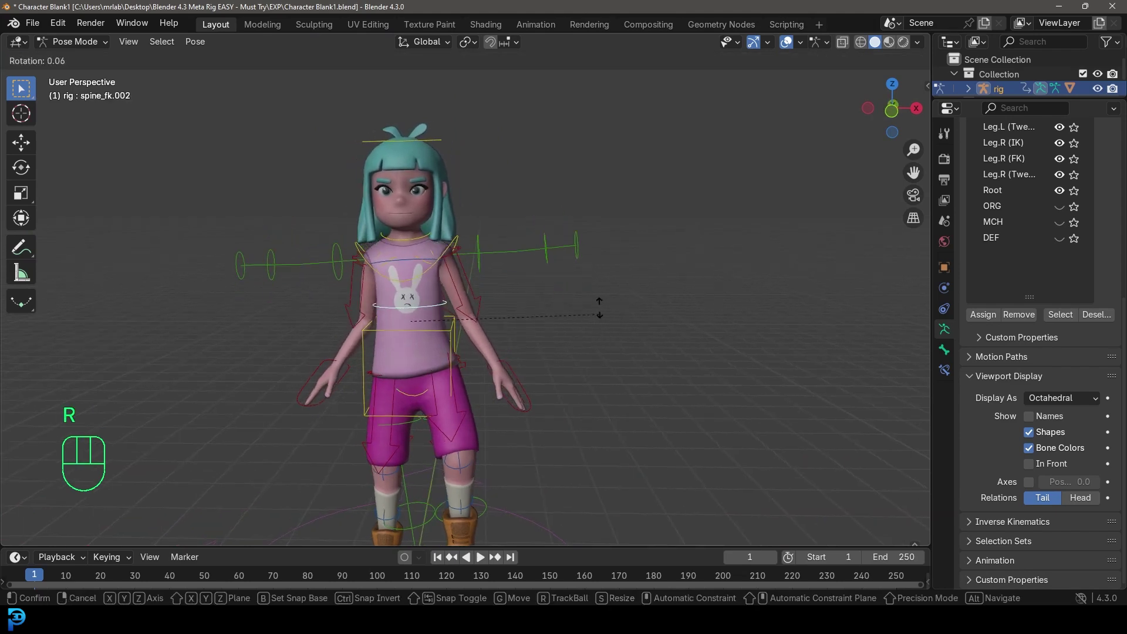
click(416, 244)
key(r)
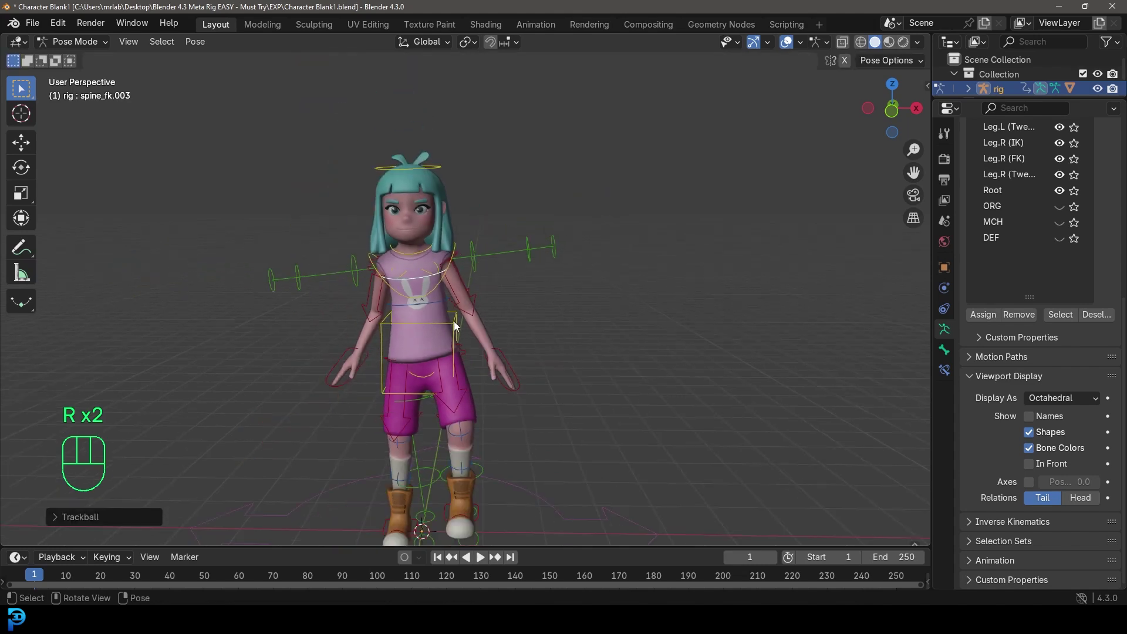
drag(470, 330, 522, 281)
drag(535, 295, 486, 299)
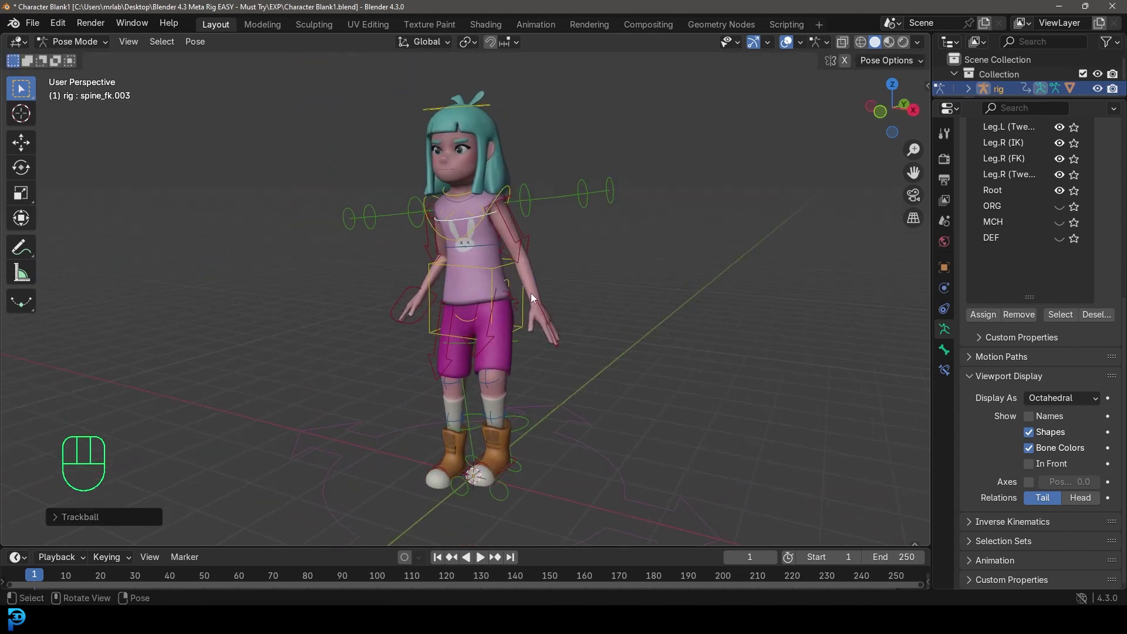